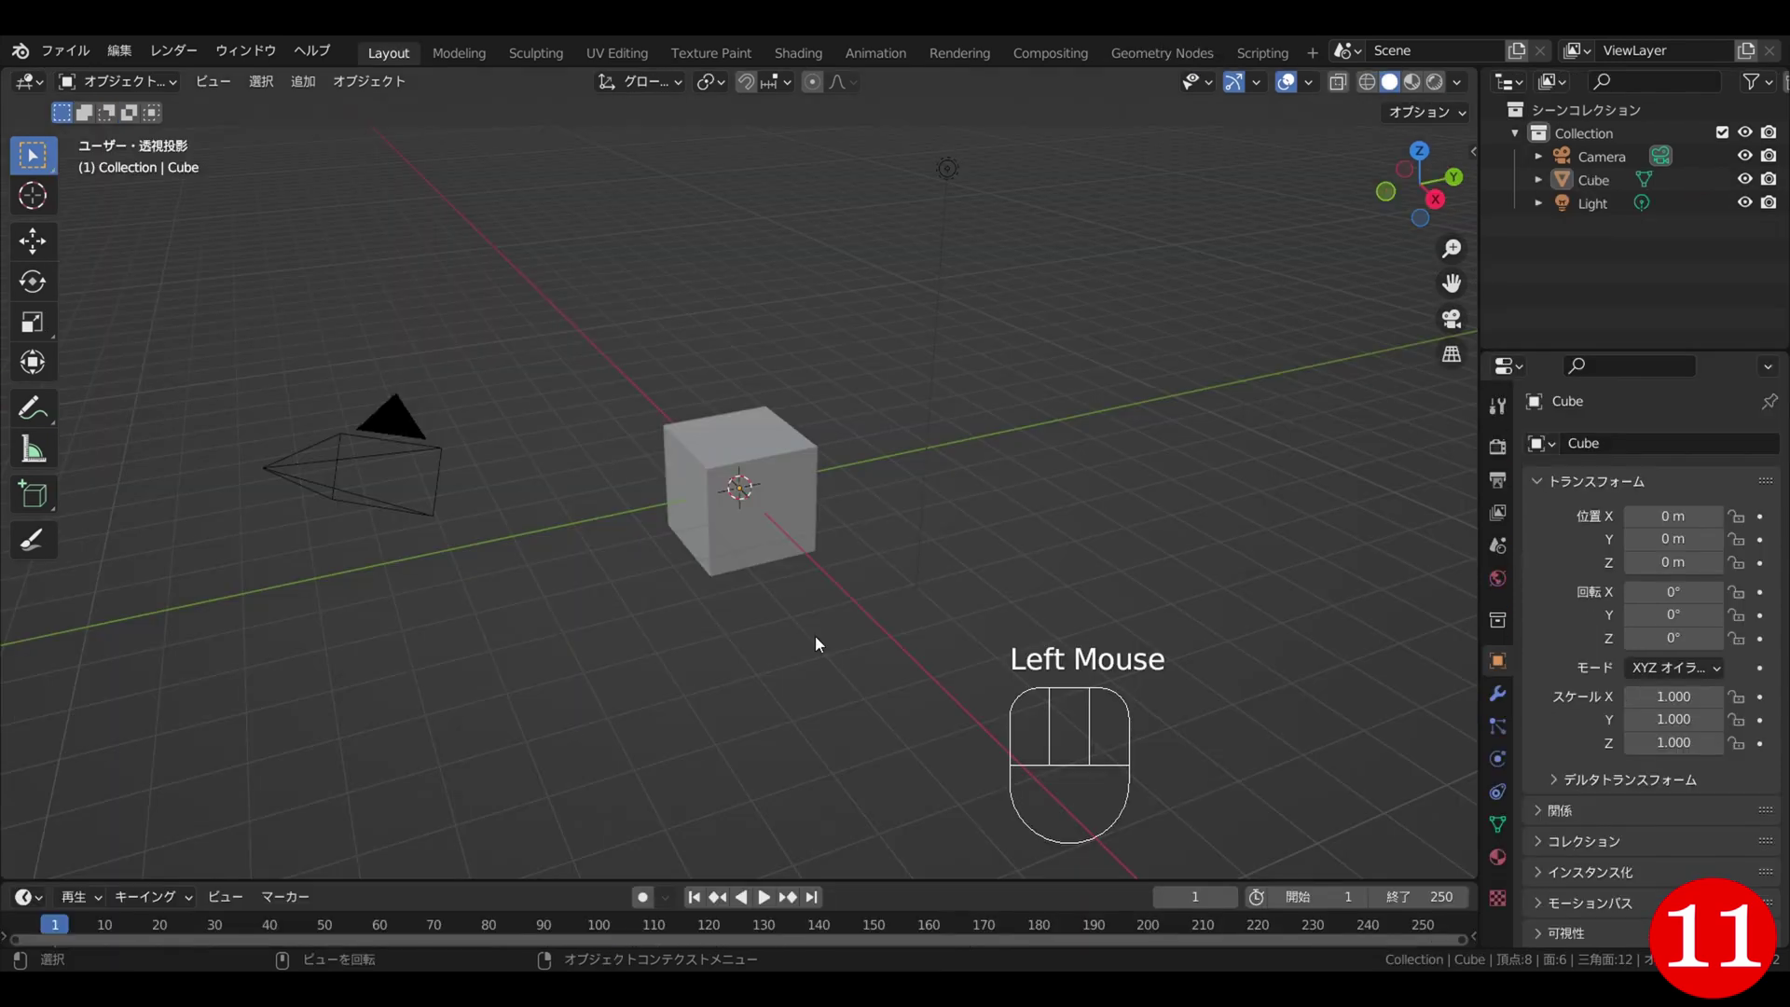
- Select the default cube and delete it from the scene
click(730, 552)
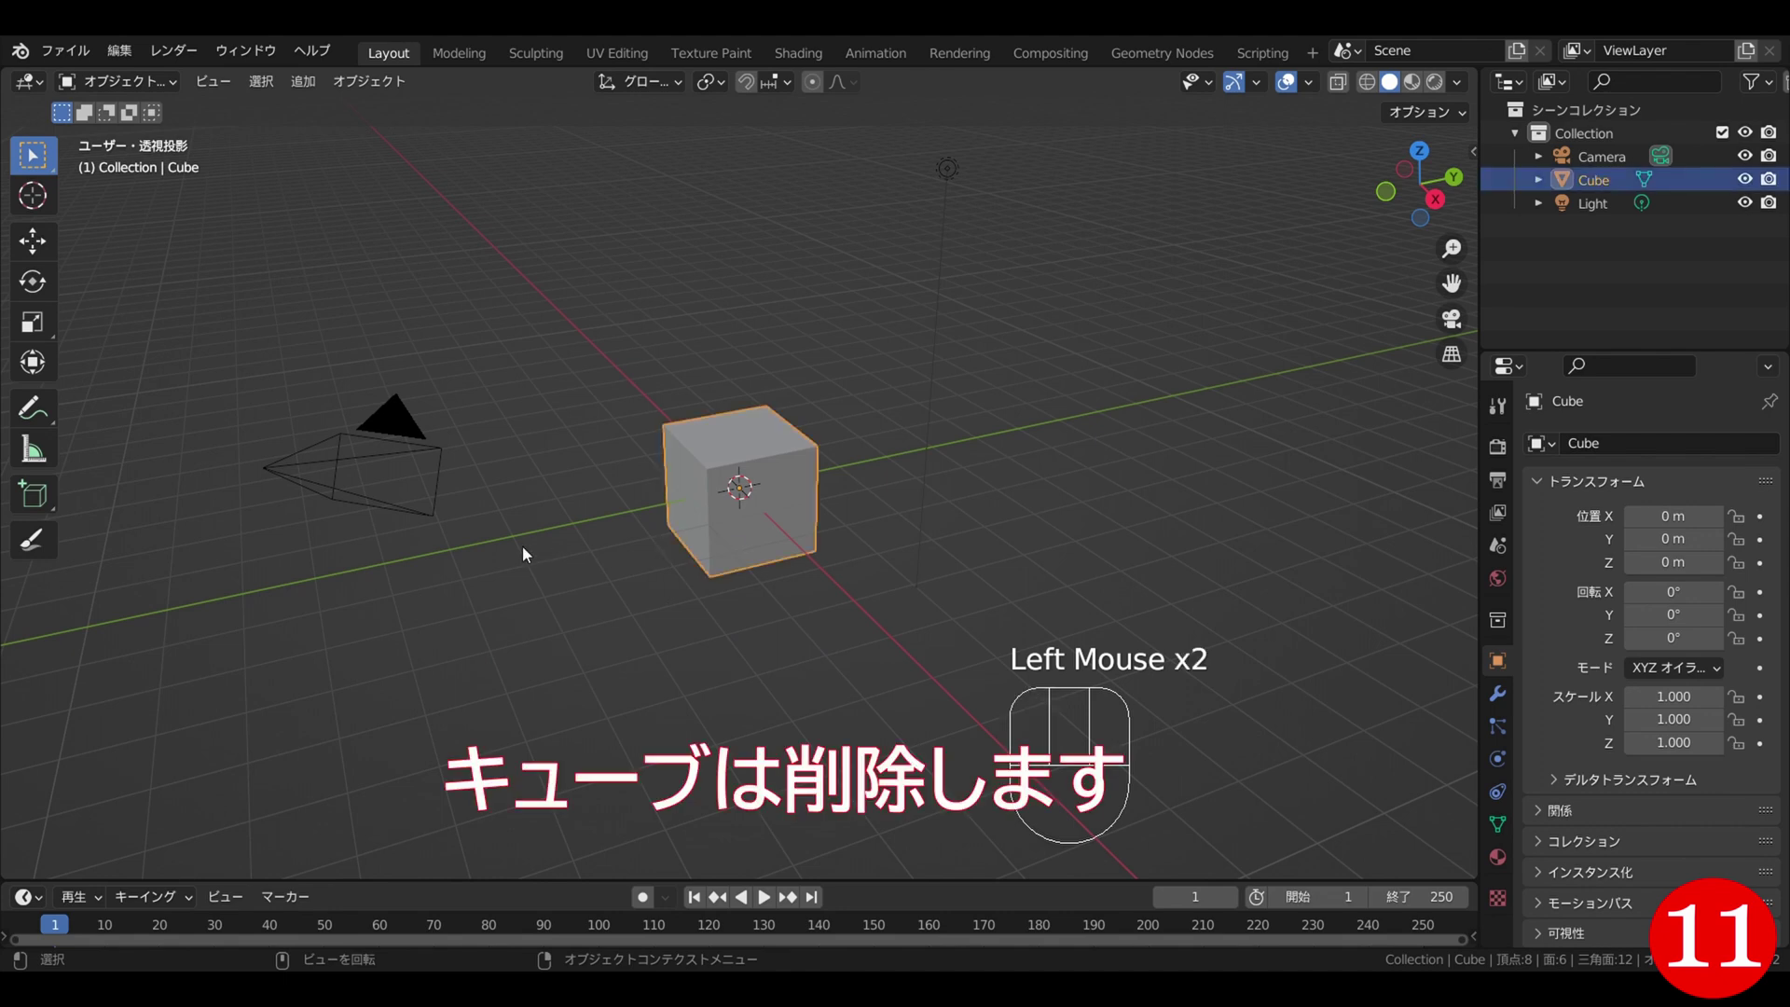
key(x)
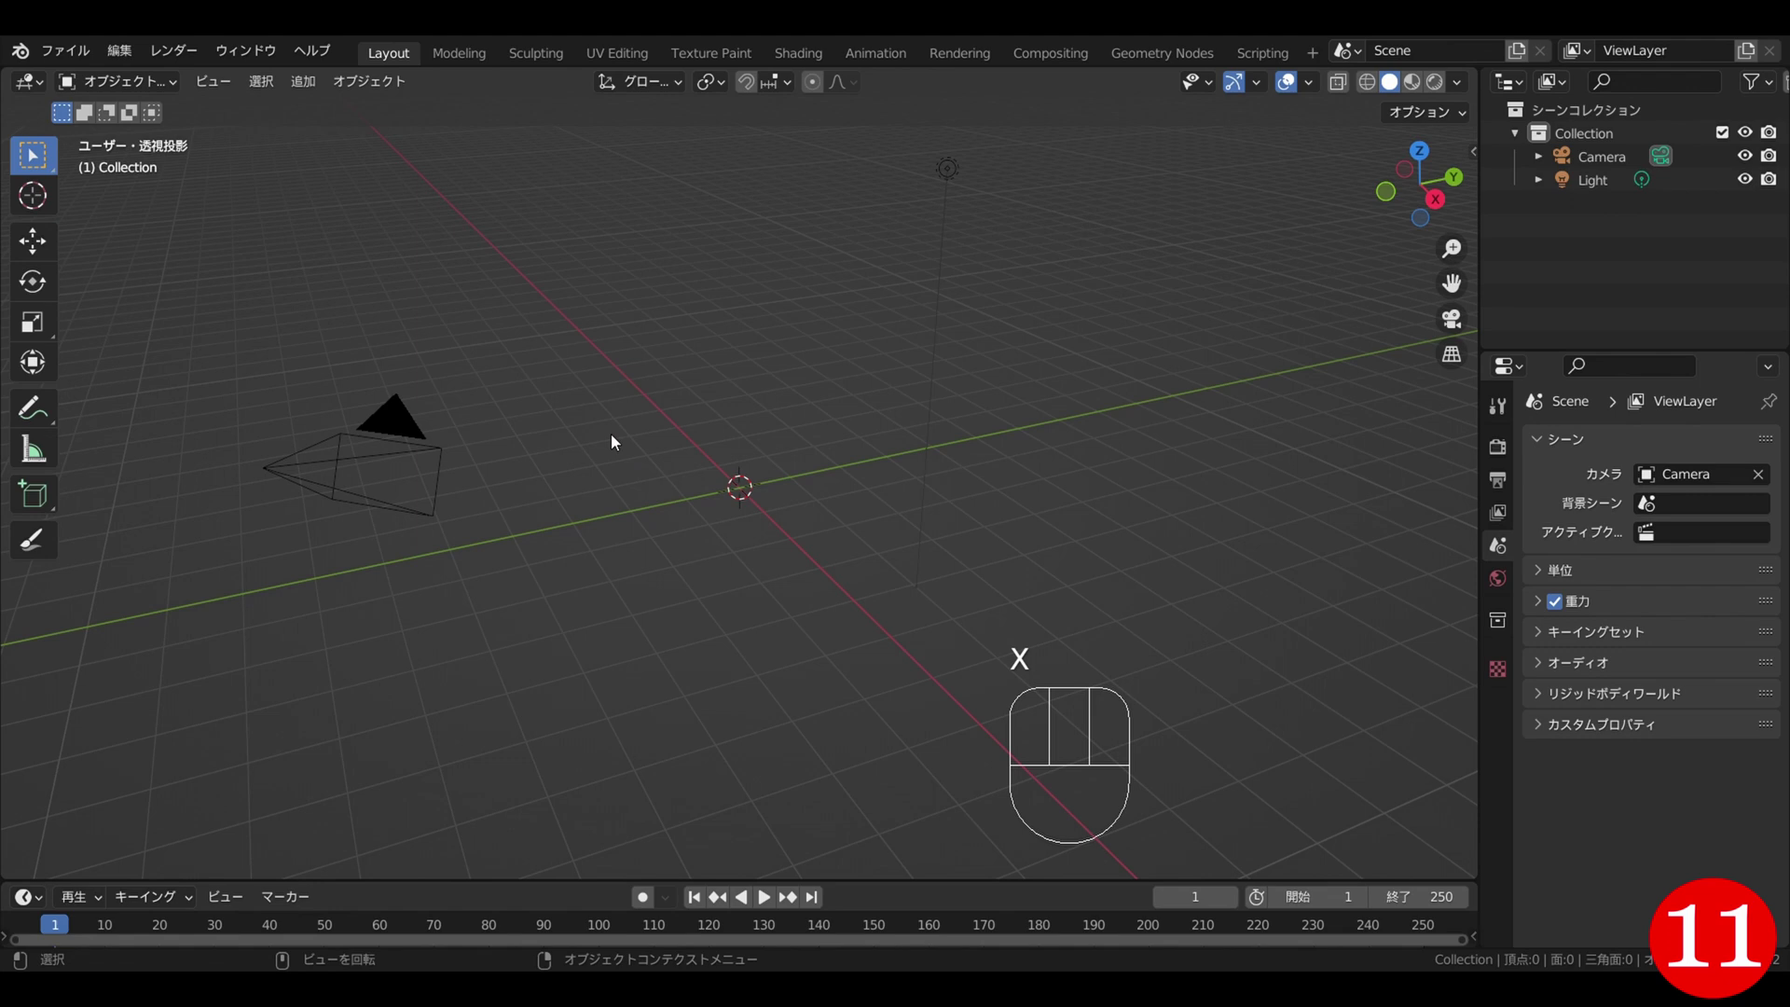
- Add a UV Sphere at the origin from the Add > Mesh menu
key(shift+a)
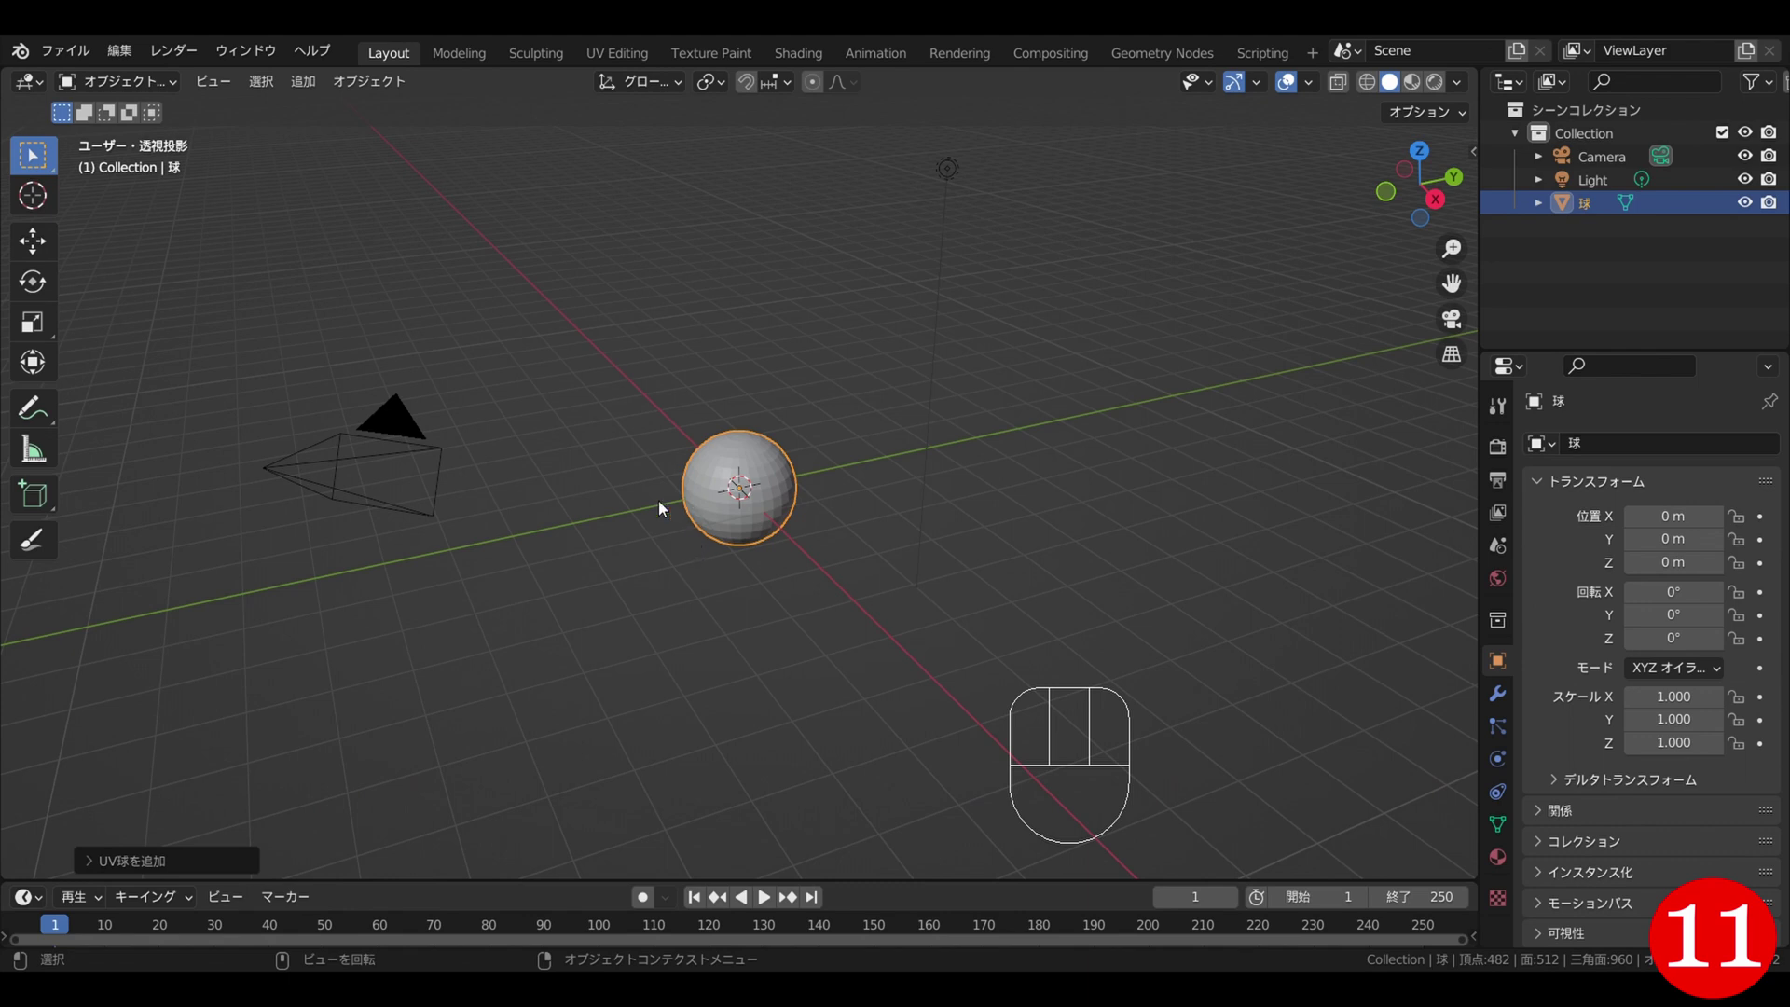
drag(370, 90, 431, 588)
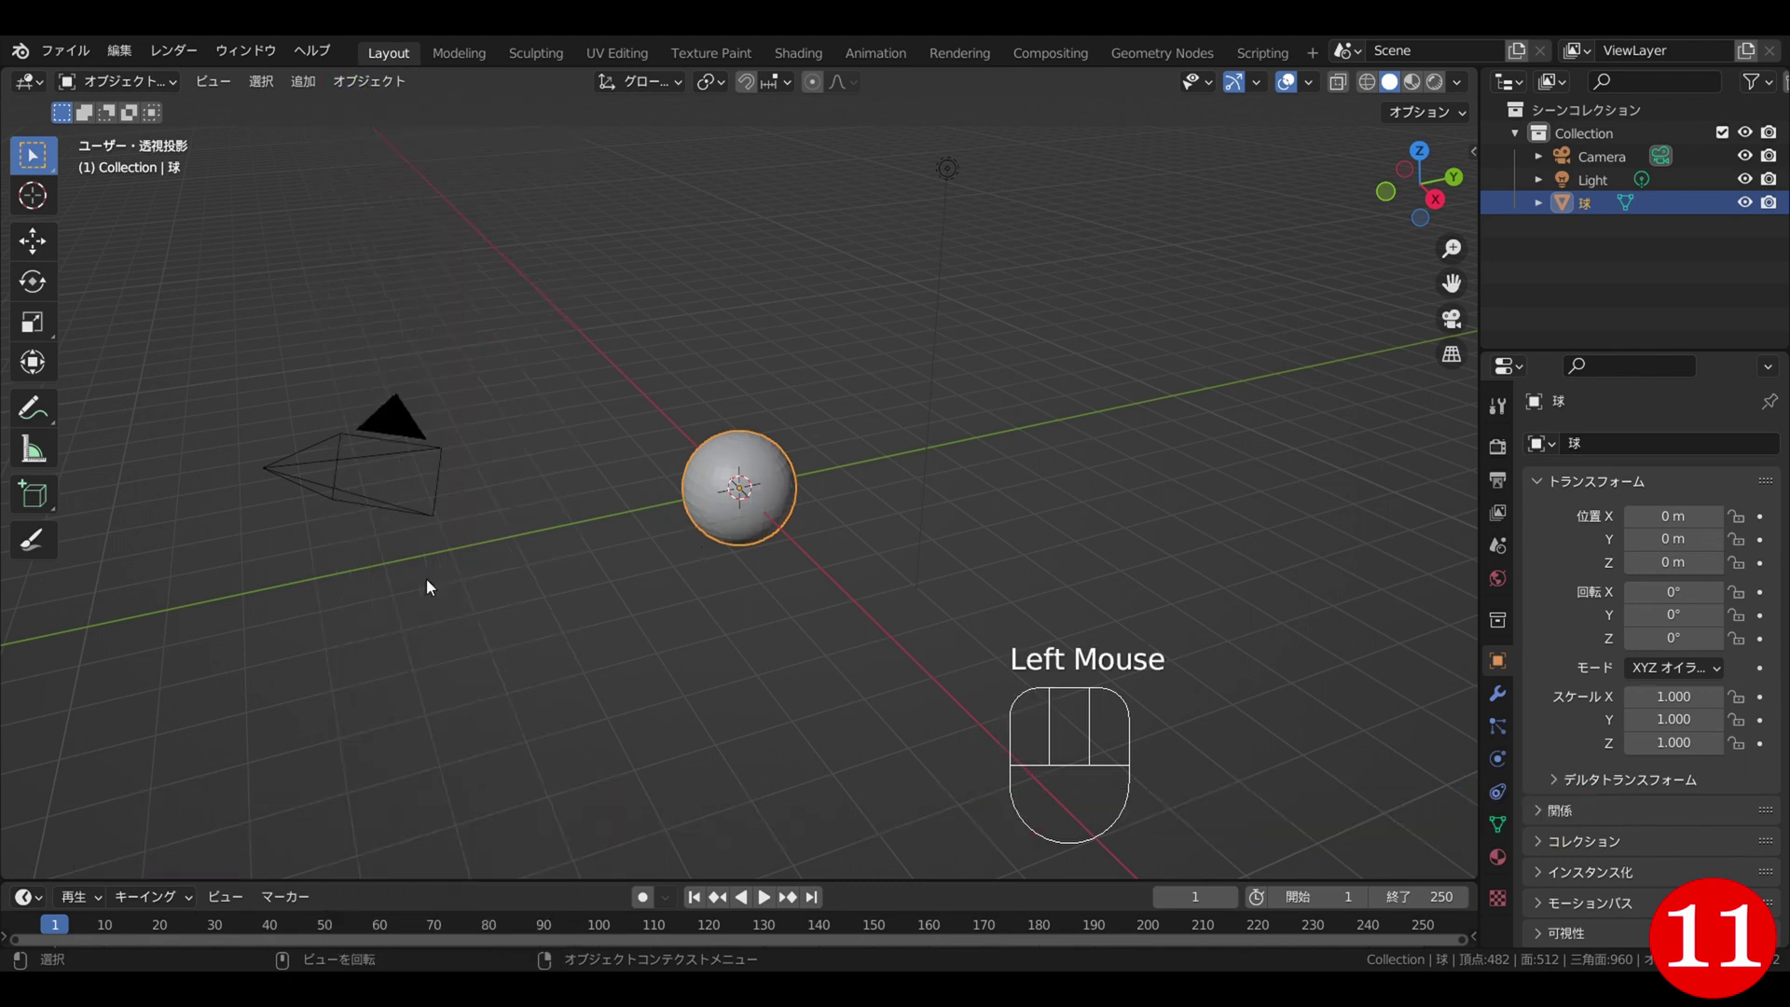
- View the sphere from the front in X-ray wireframe and zoom in on it
key(KP_1)
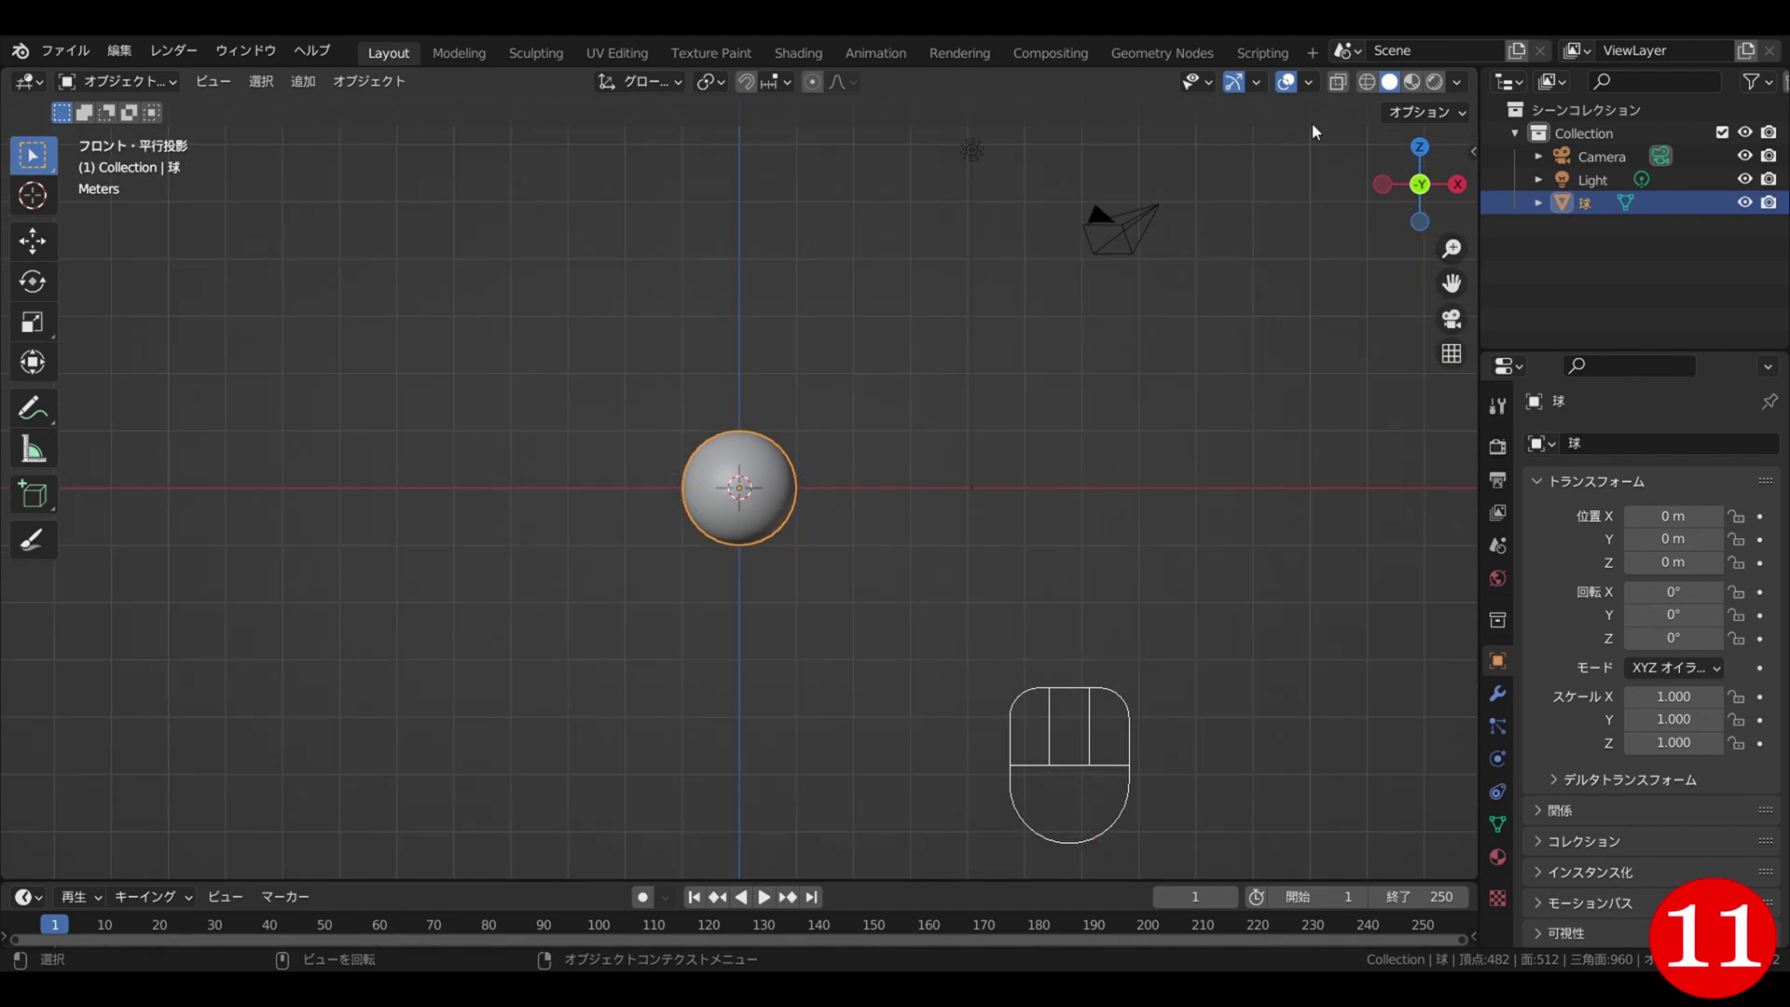
click(1338, 94)
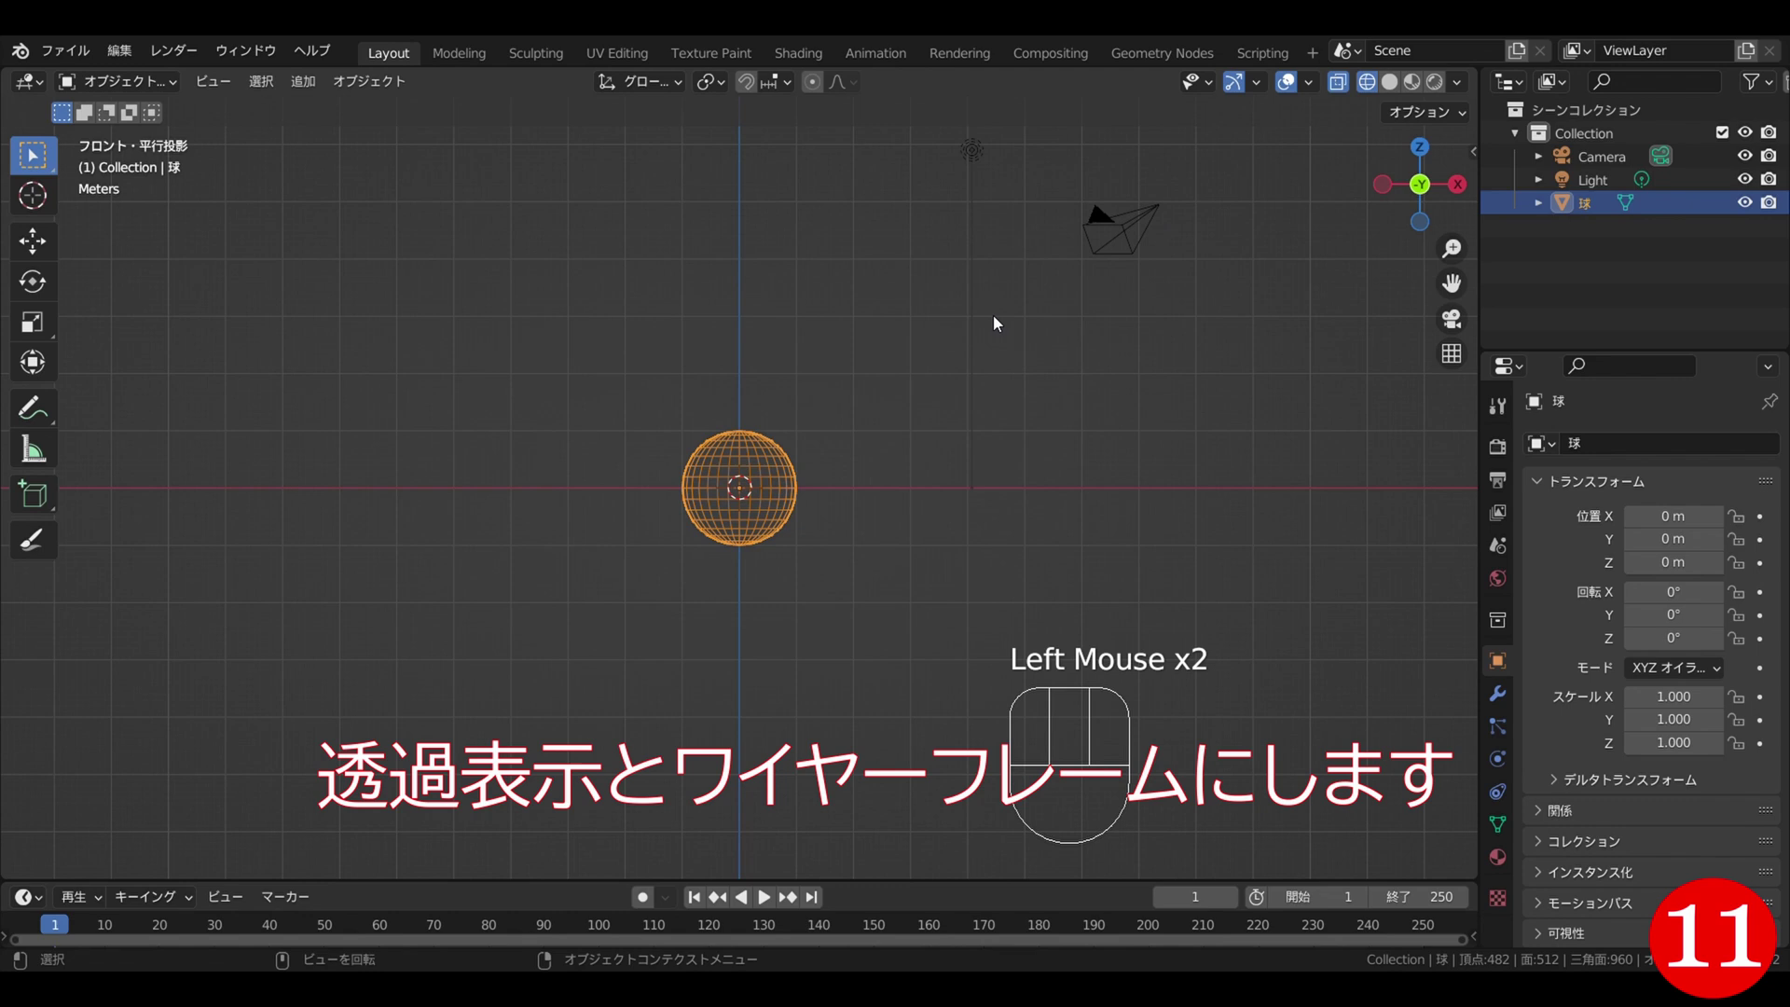
scroll(up, 3)
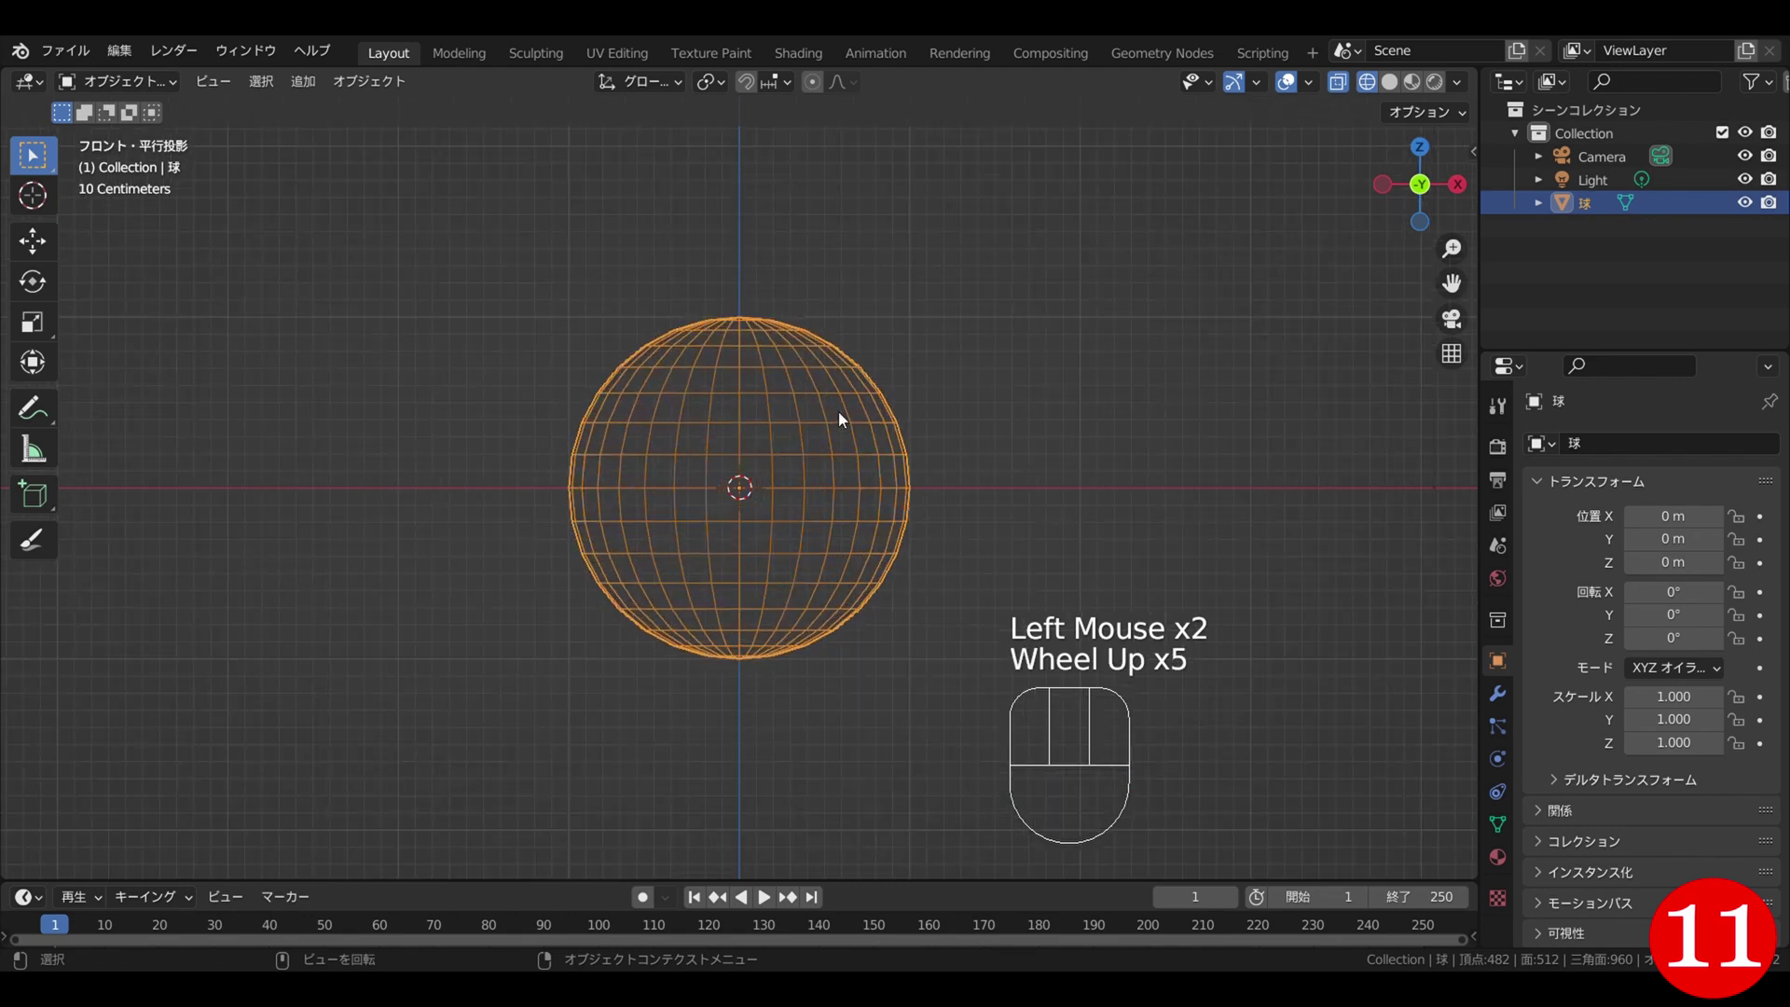
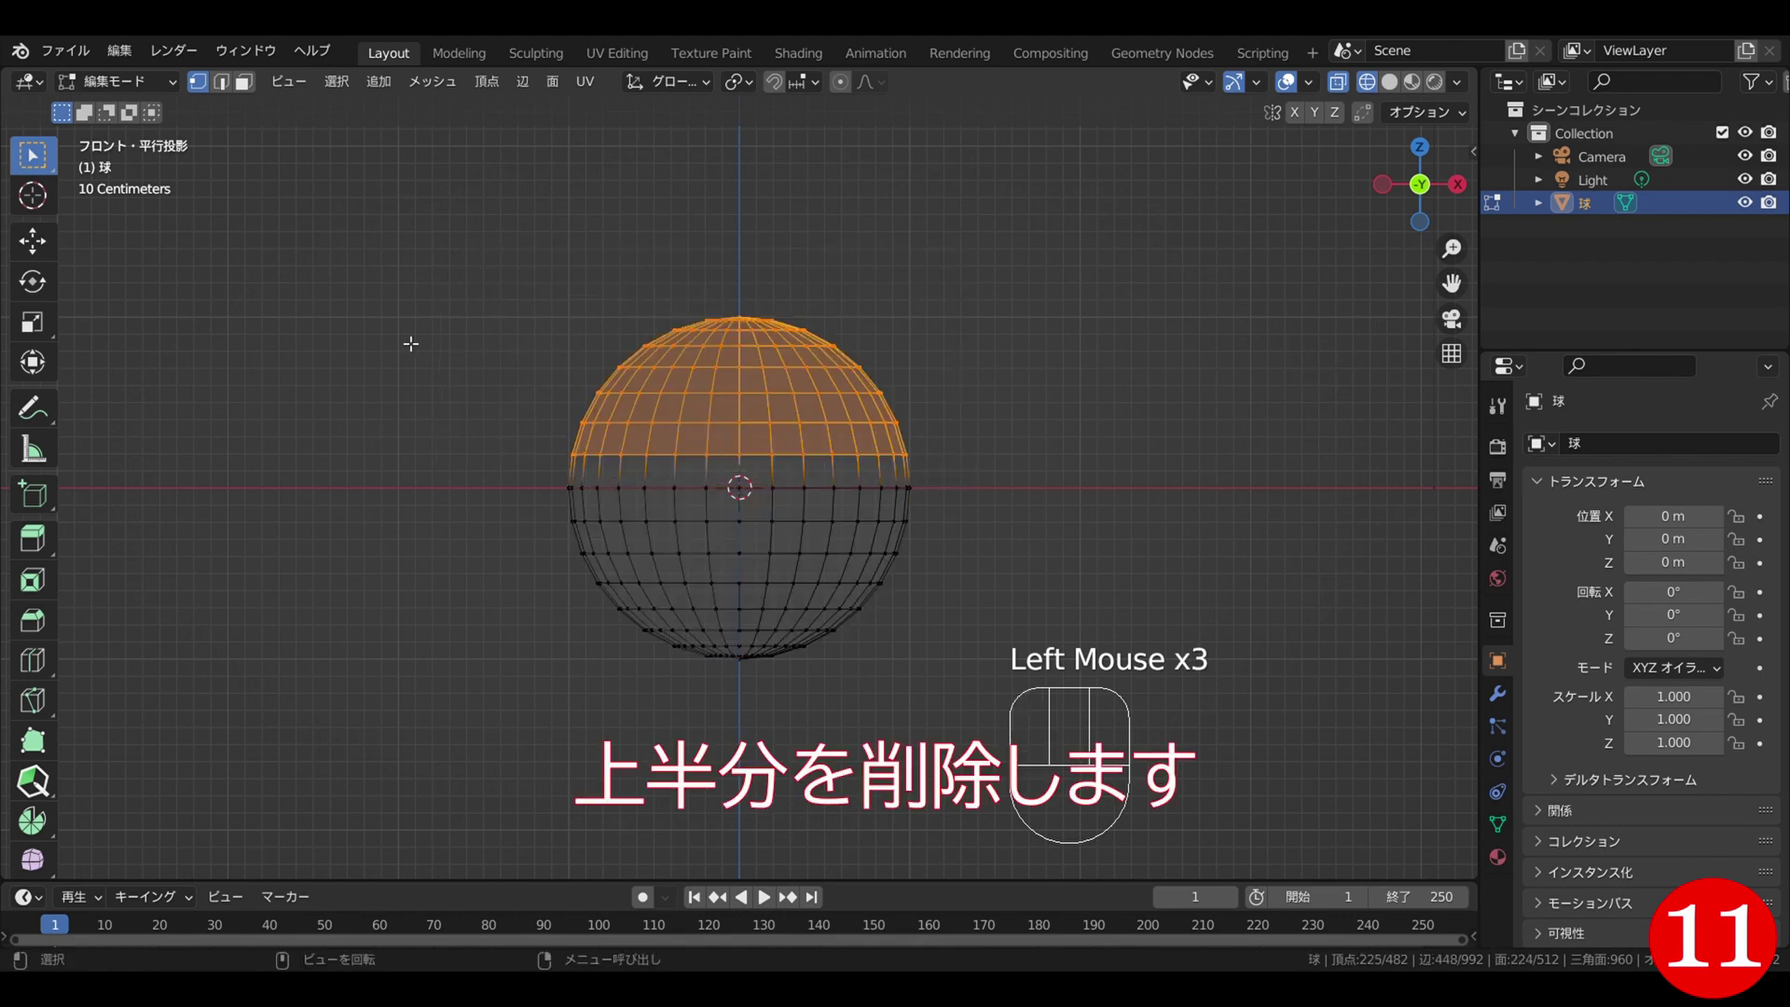
- Delete the selected top-half vertices, leaving a bowl-shaped hemisphere
key(x)
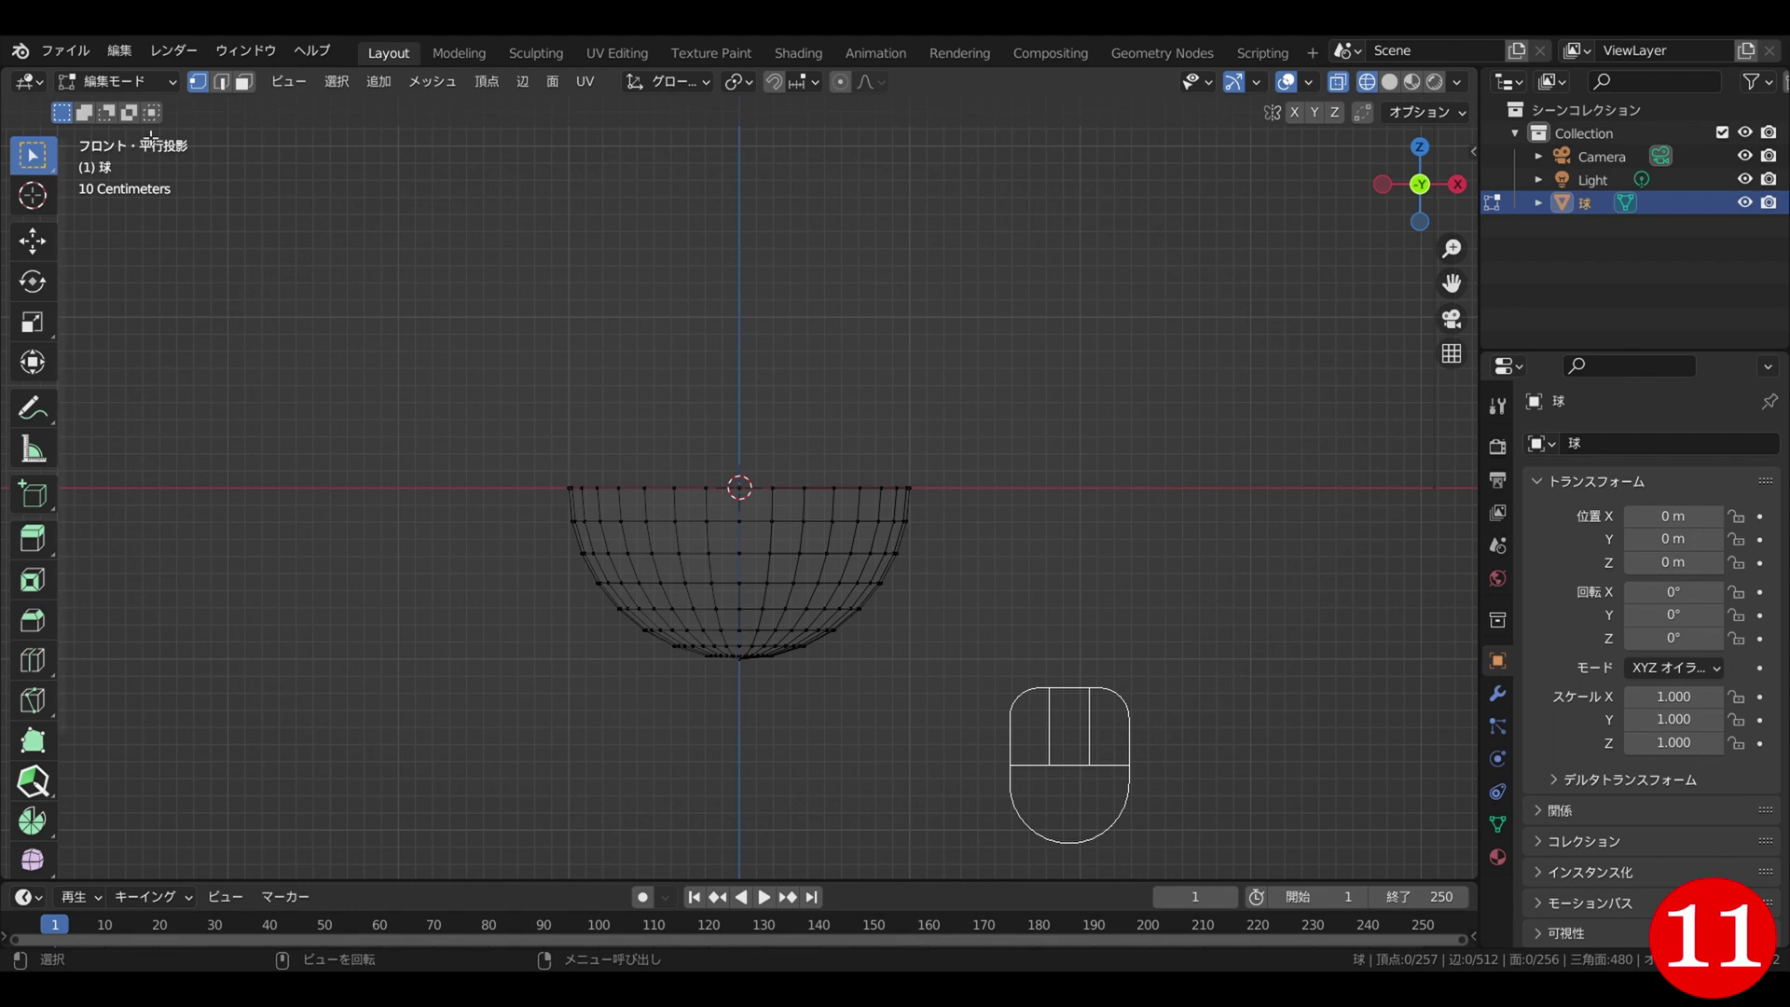
drag(117, 88, 124, 112)
- Scale the hemisphere along Z to about 12.5, forming a long tapered spike
key(s)
key(z)
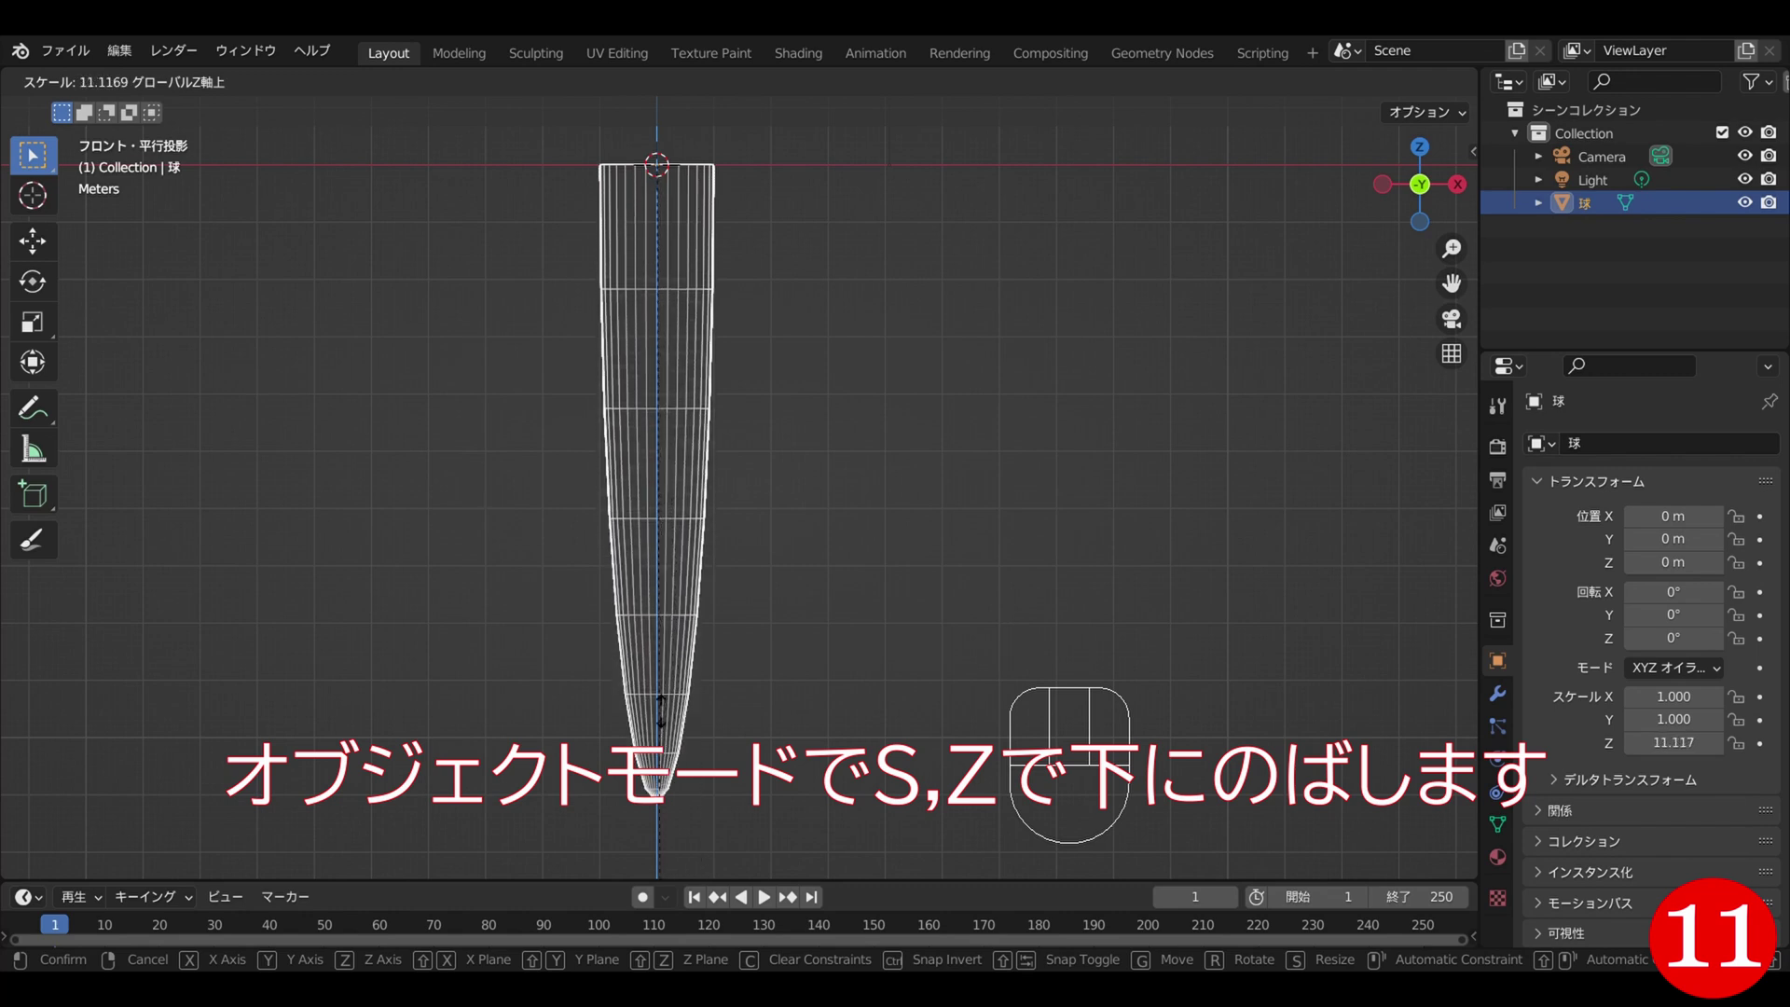
click(645, 875)
scroll(down, 3)
drag(560, 367, 748, 390)
scroll(down, 3)
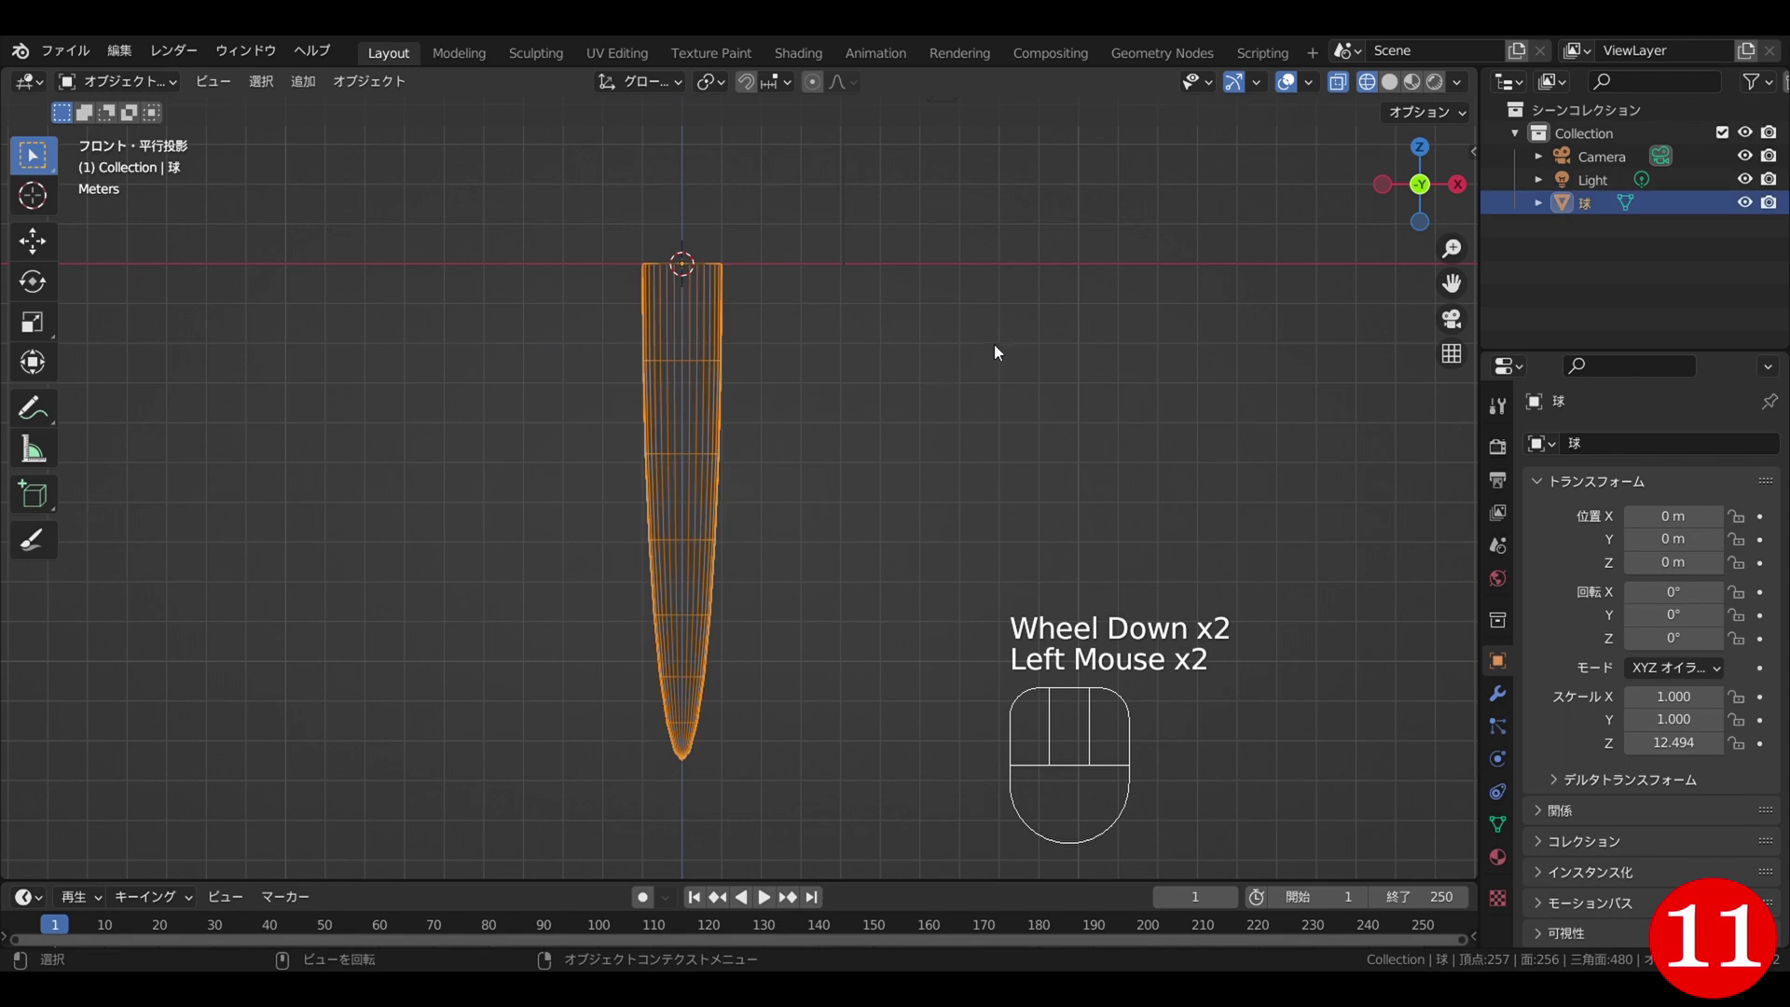
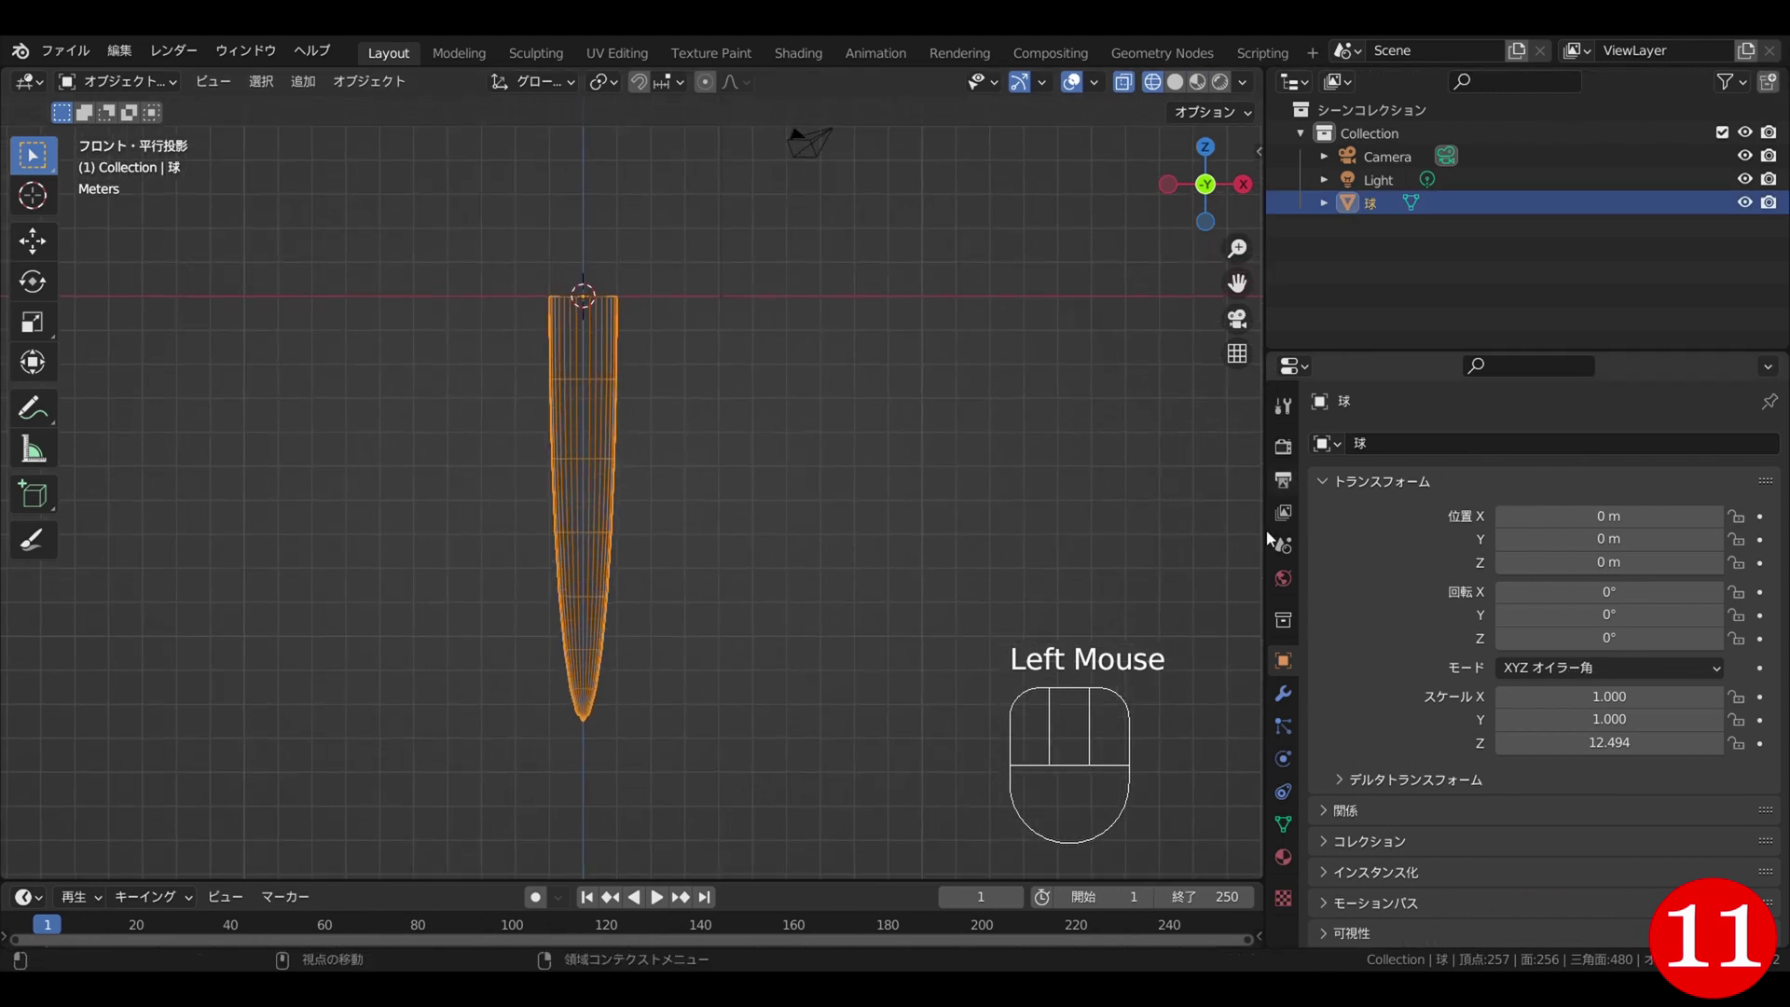
- Add a Wave modifier to the spike from Modifier Properties > Deform
click(1292, 697)
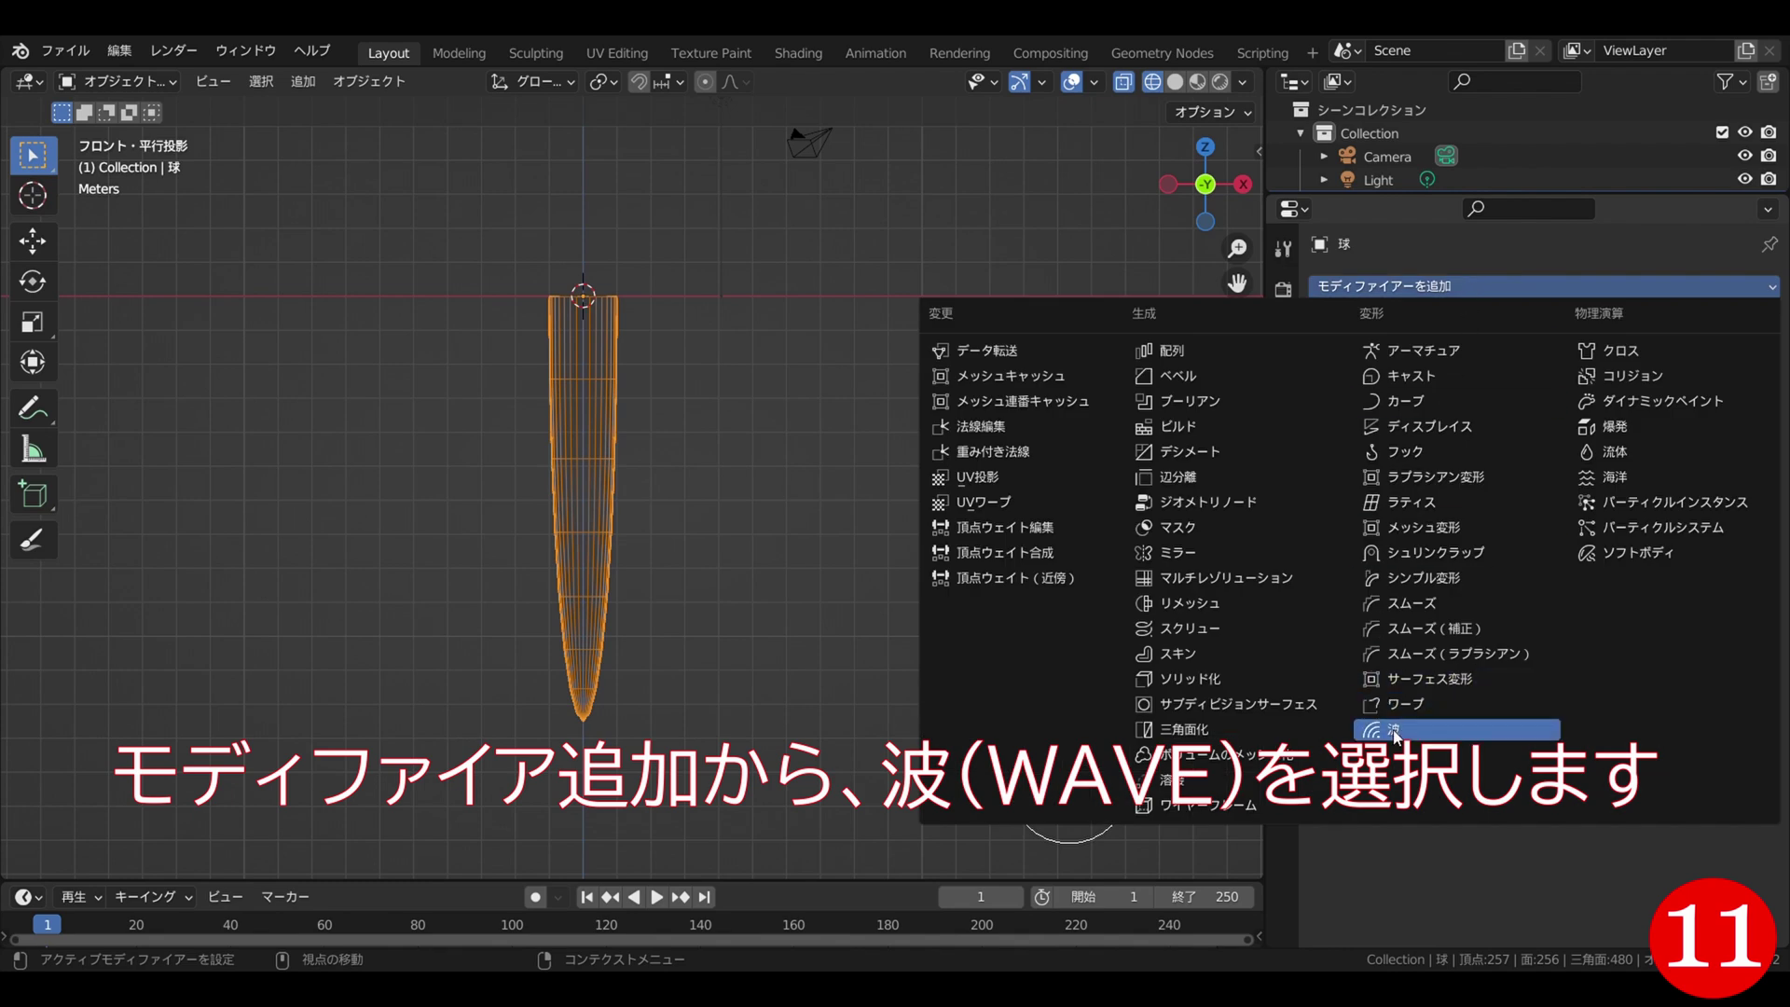
click(1401, 738)
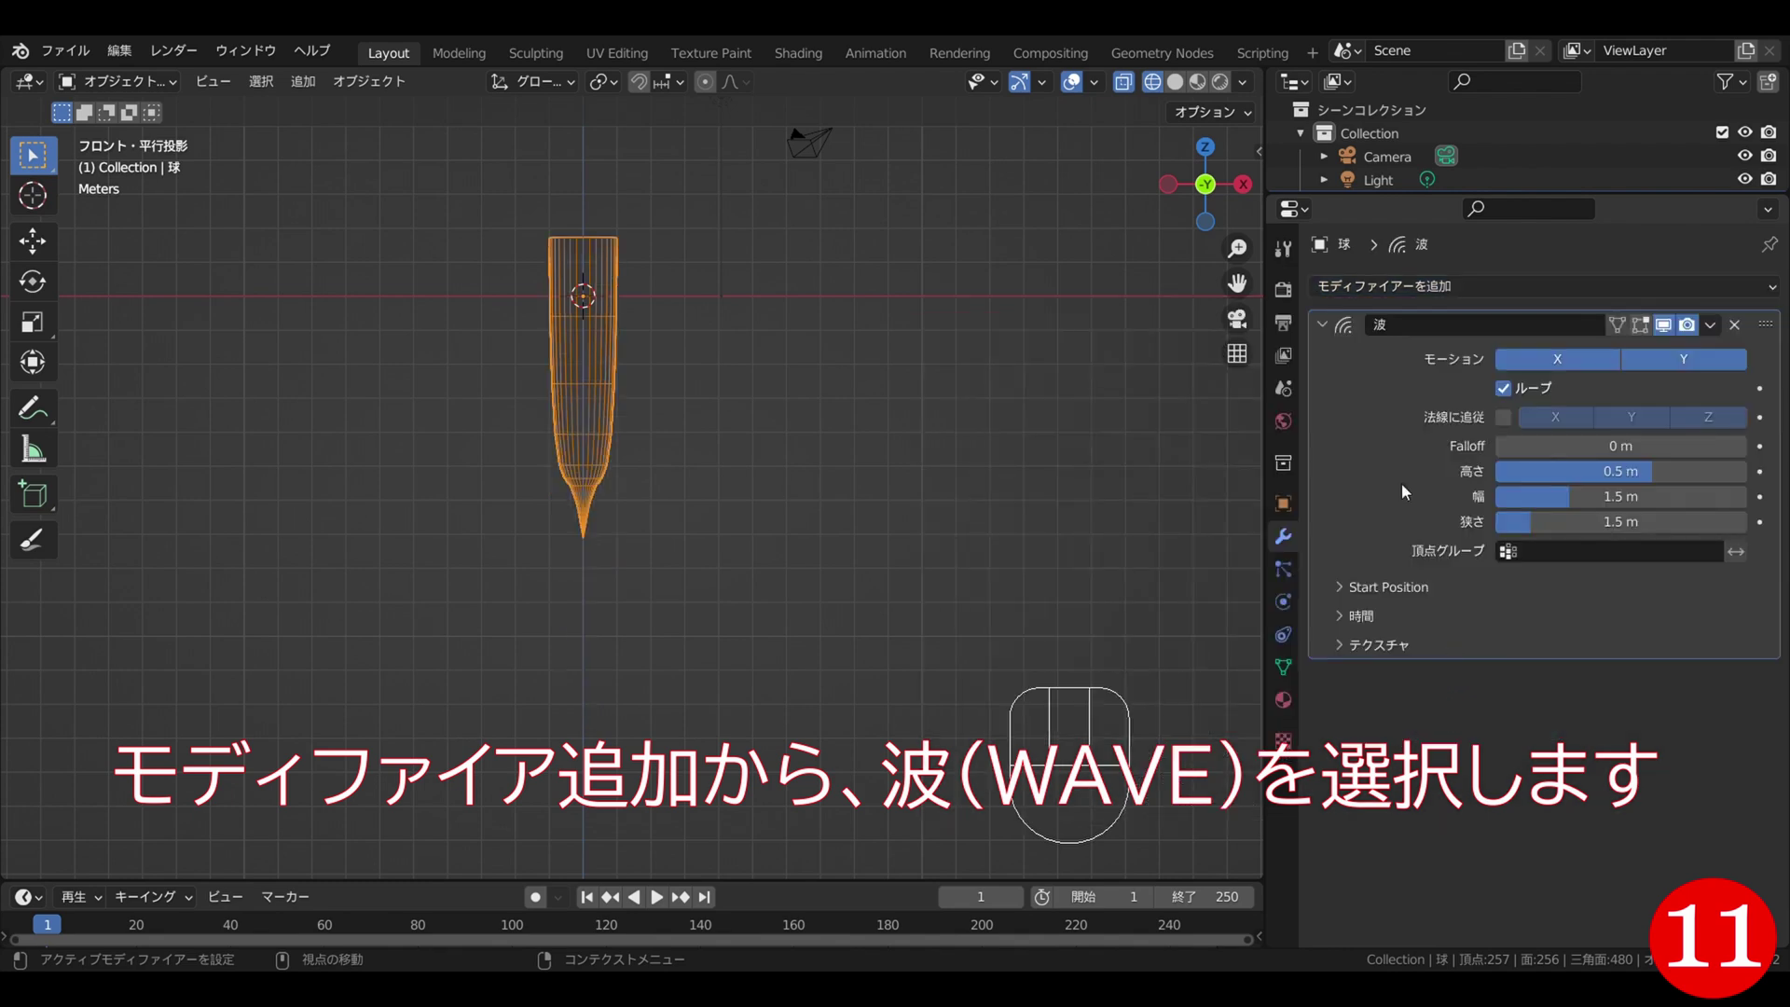
click(1578, 365)
drag(879, 449, 876, 524)
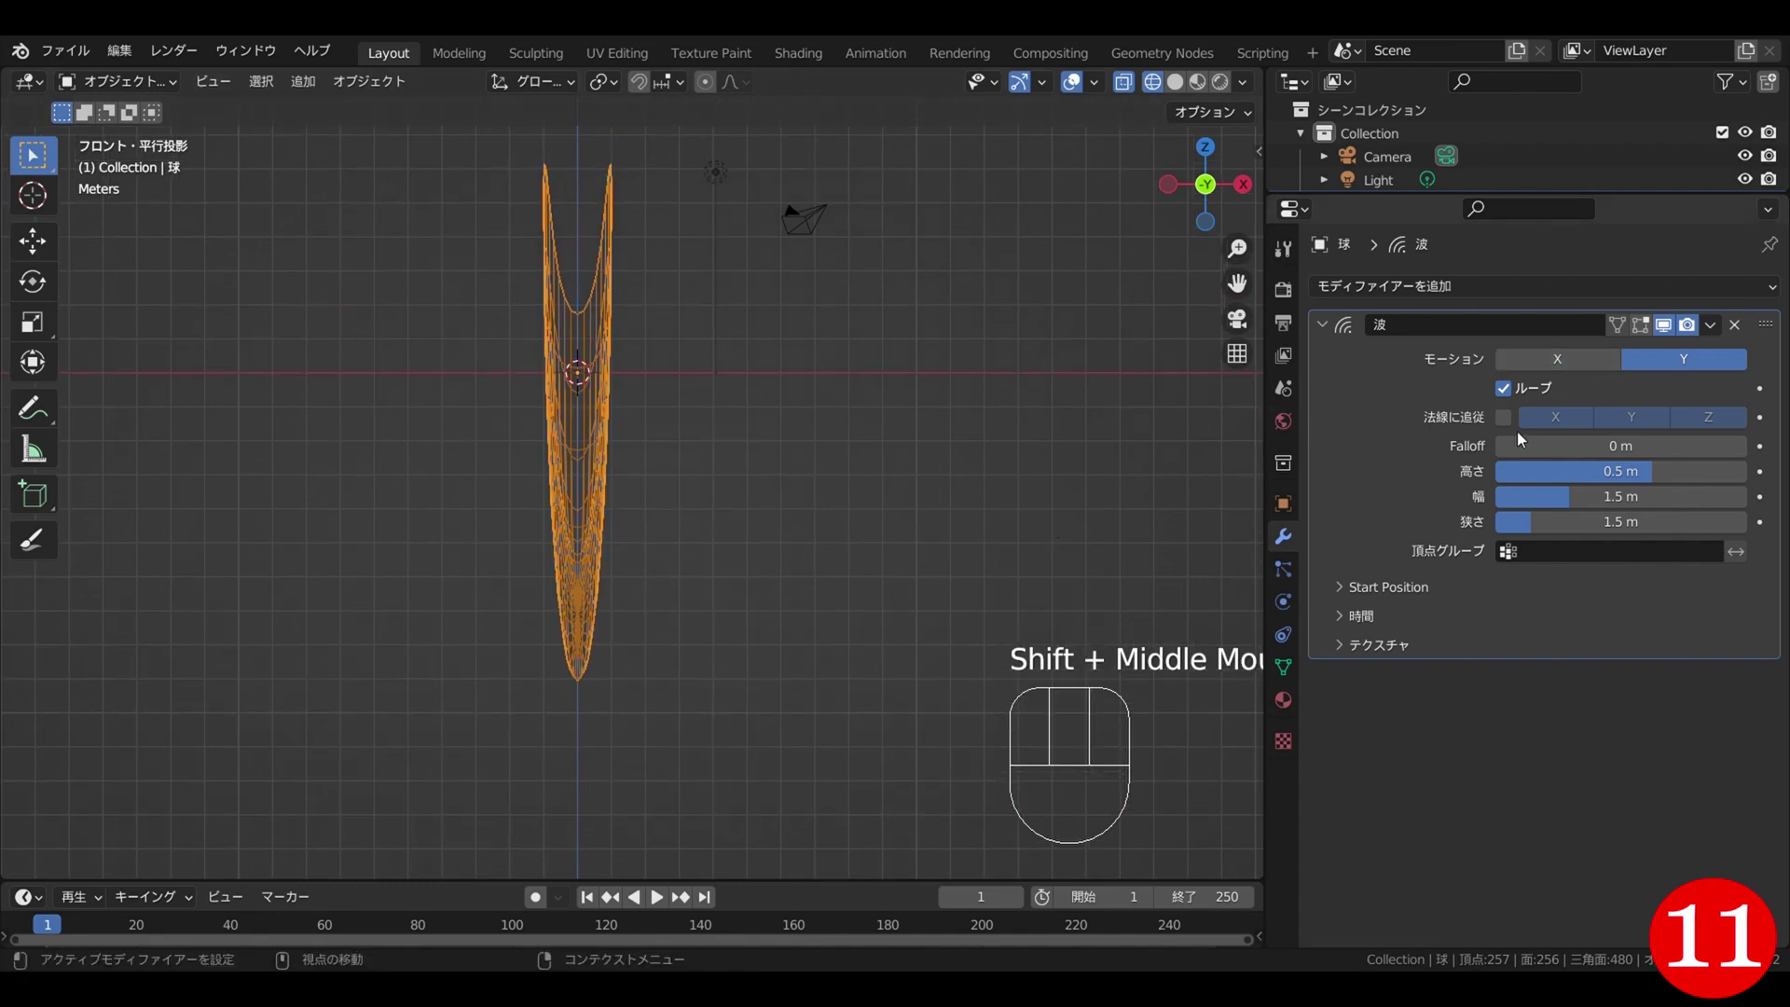
- Disable Motion X and enable Normals displacement along Y and Z only
click(1501, 428)
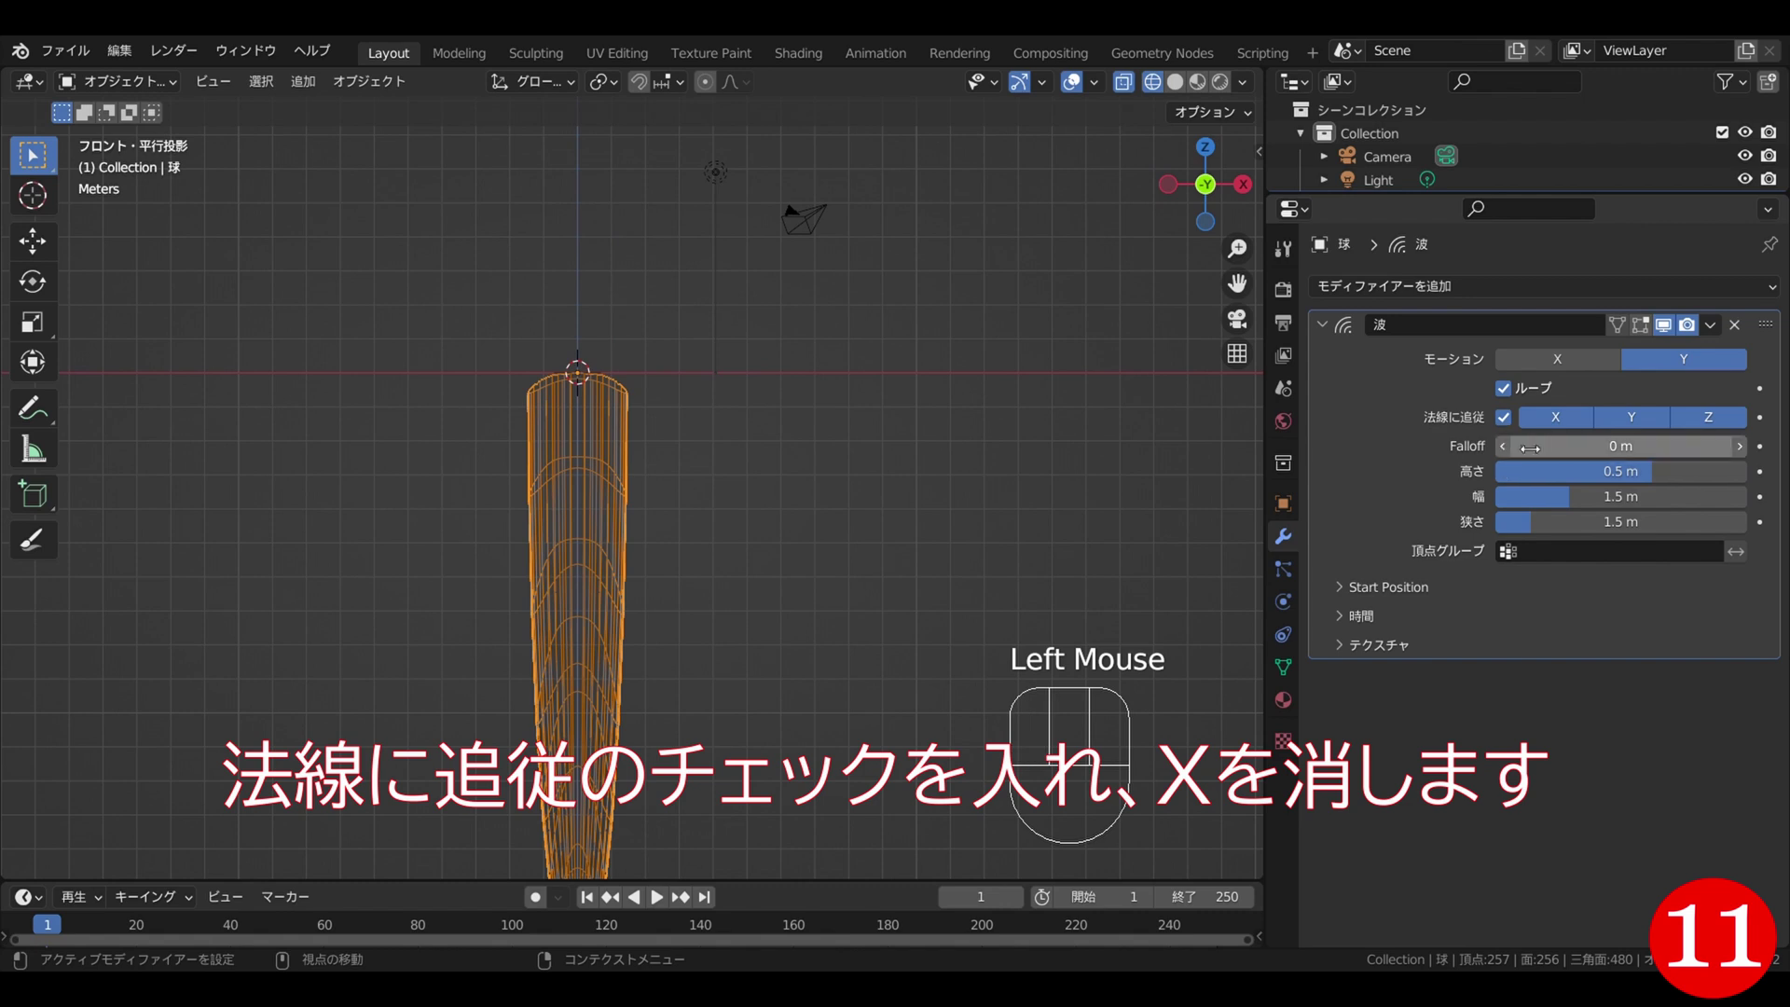
click(1545, 420)
scroll(up, 3)
drag(805, 563, 811, 410)
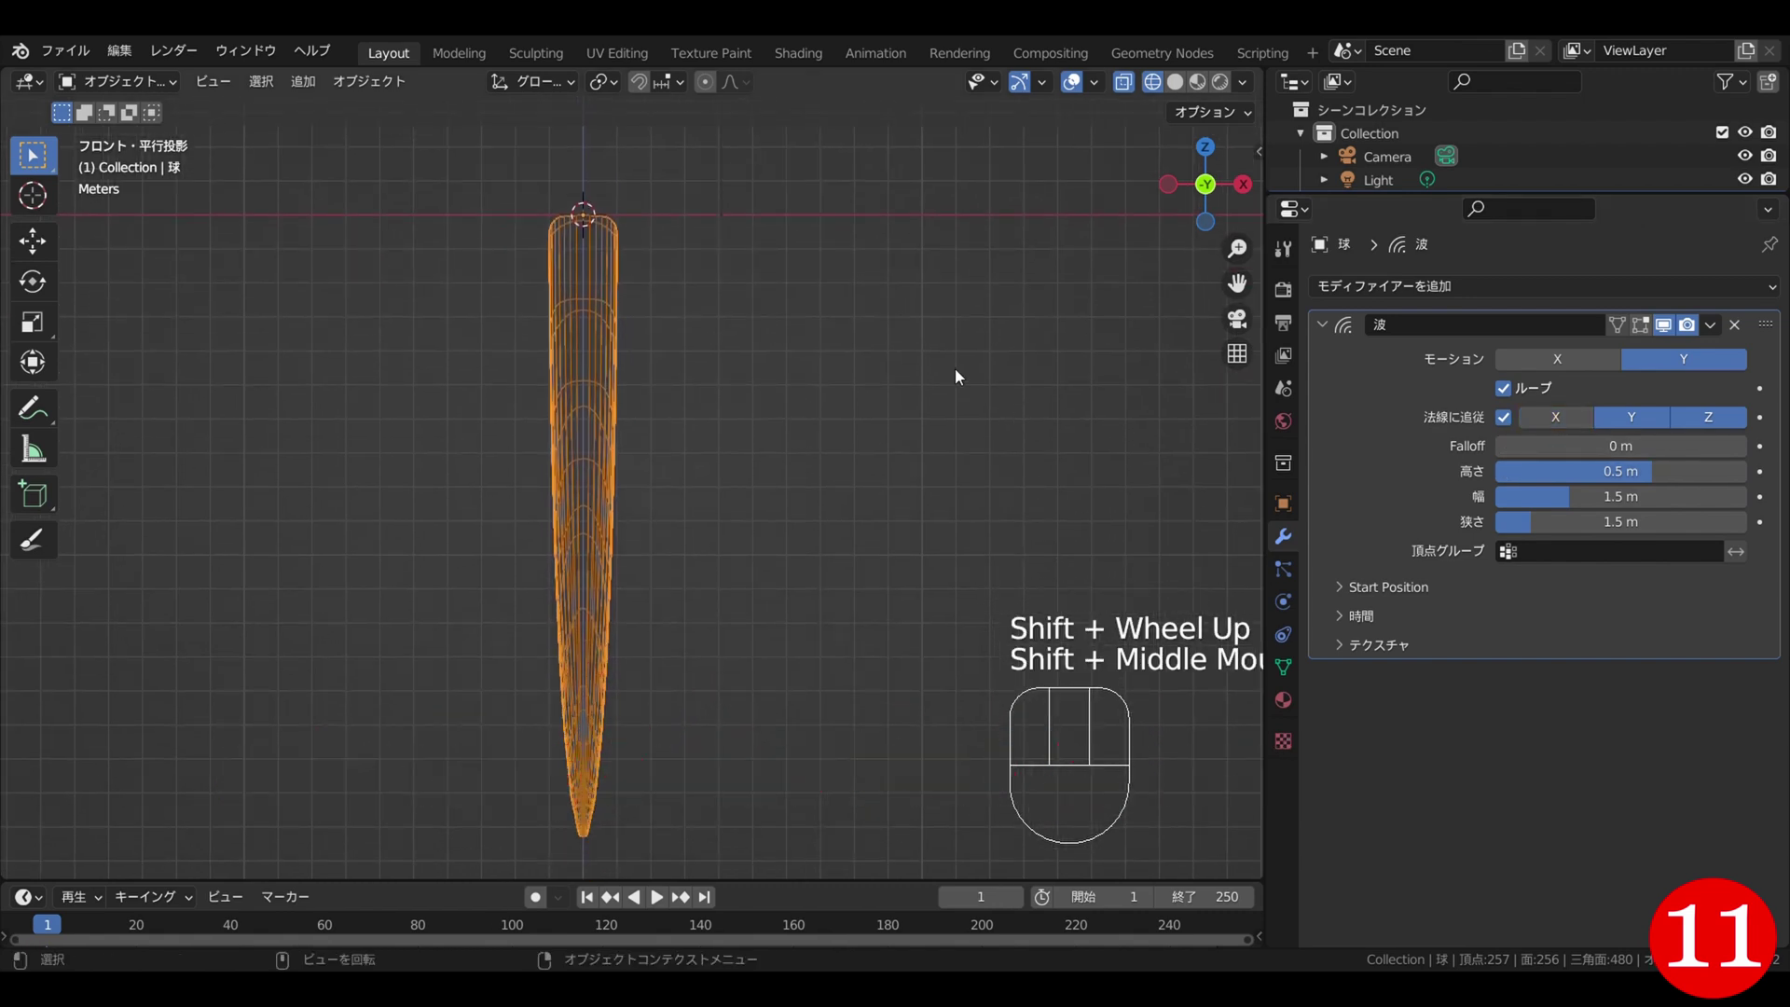
- Set the wave Width to 0.031 m, Narrowness 2.1 and Height 200 m, then play the animation
drag(1611, 496, 1420, 500)
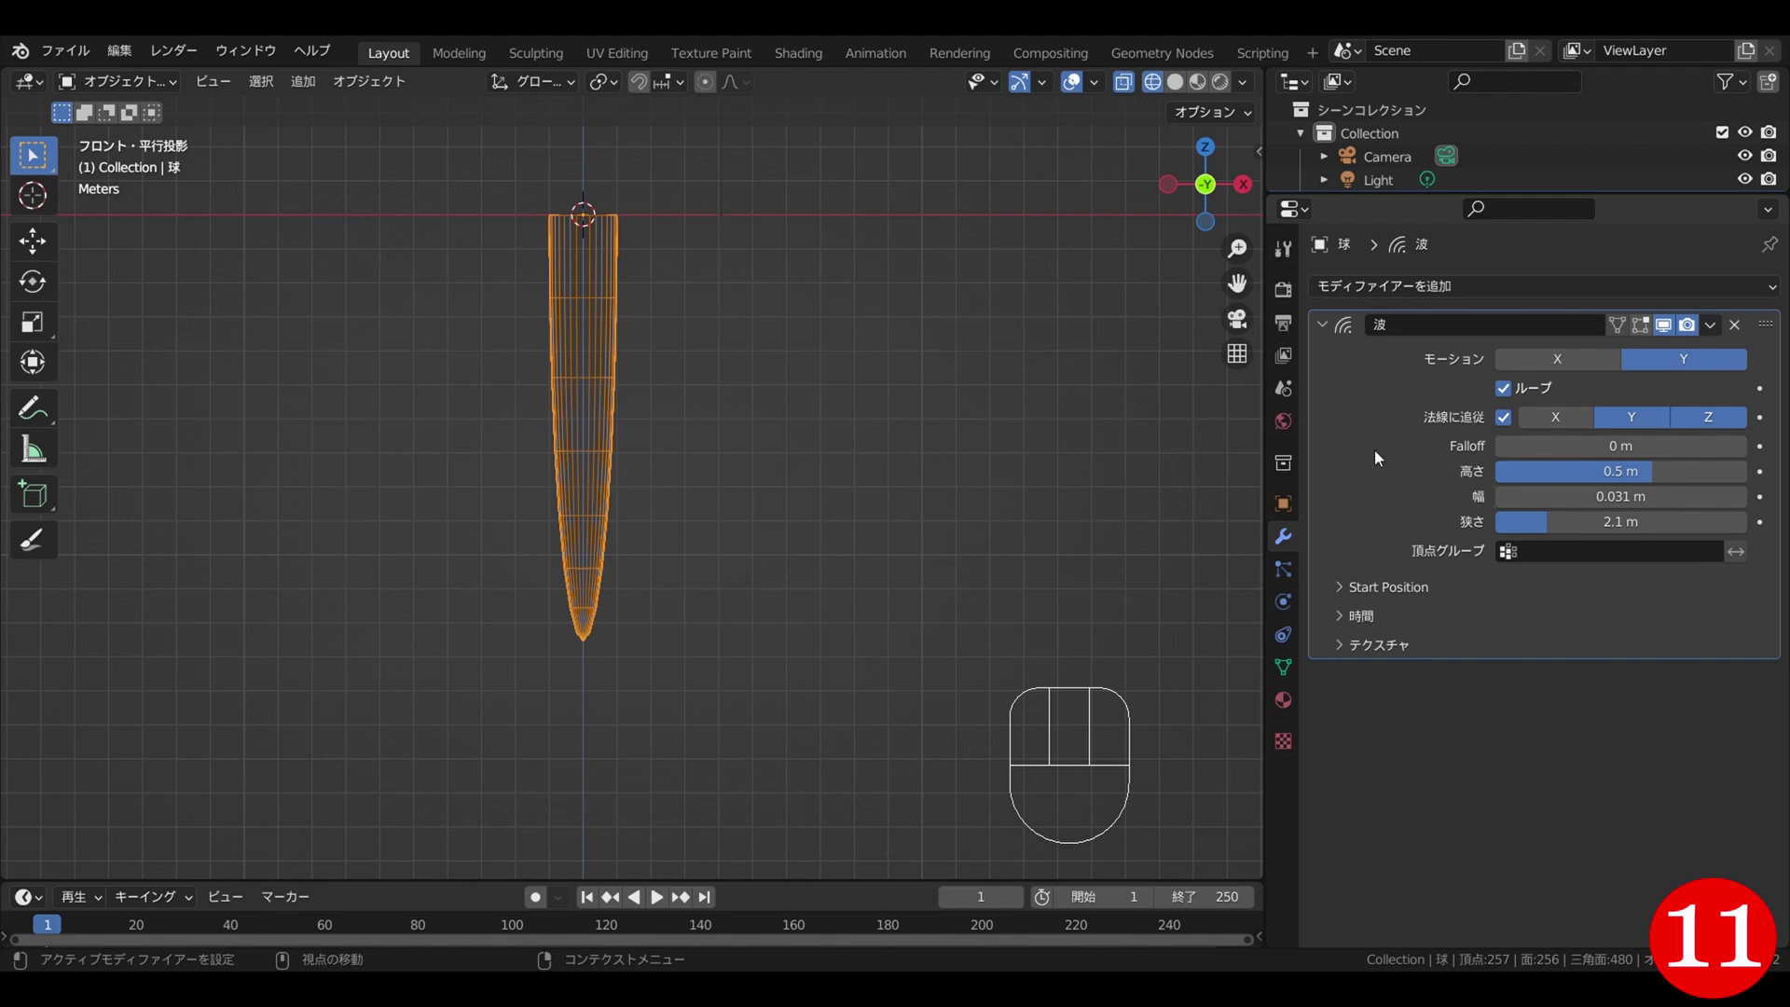
drag(1383, 456, 1389, 480)
key(KP_0)
scroll(down, 3)
key(space)
drag(139, 882, 28, 886)
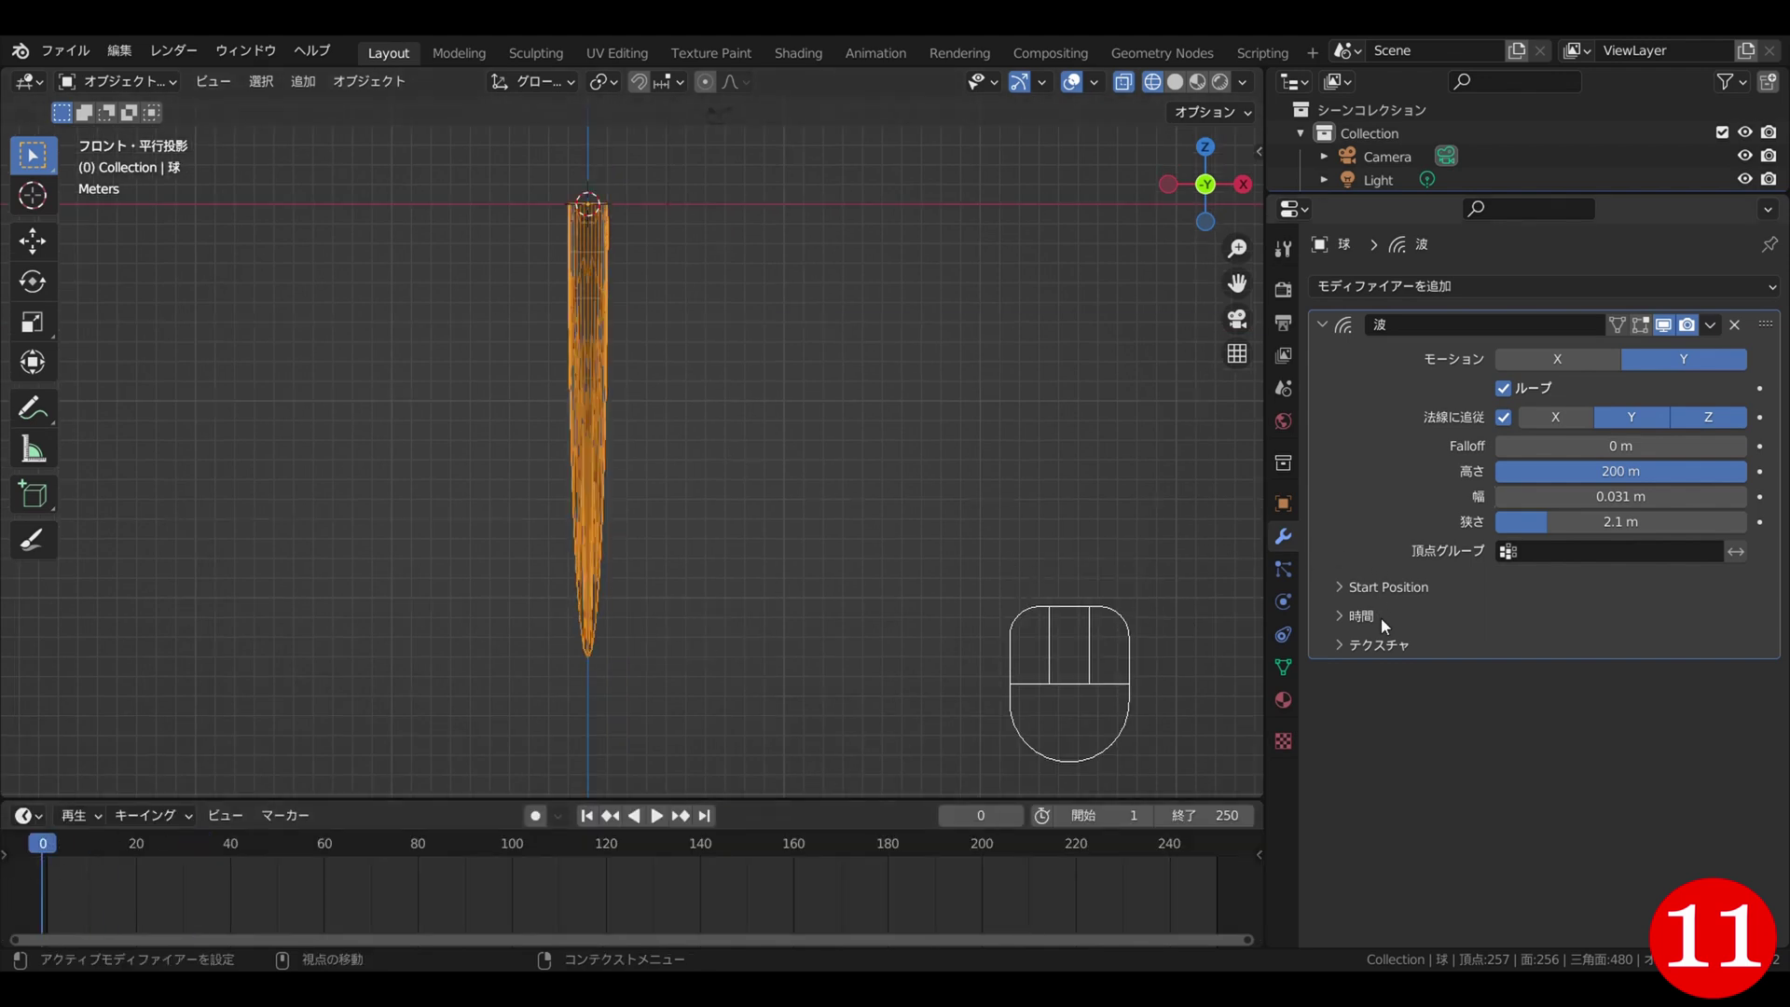
- Expand the Wave modifier's Start Position subpanel showing X and Y at 0 m
click(1342, 600)
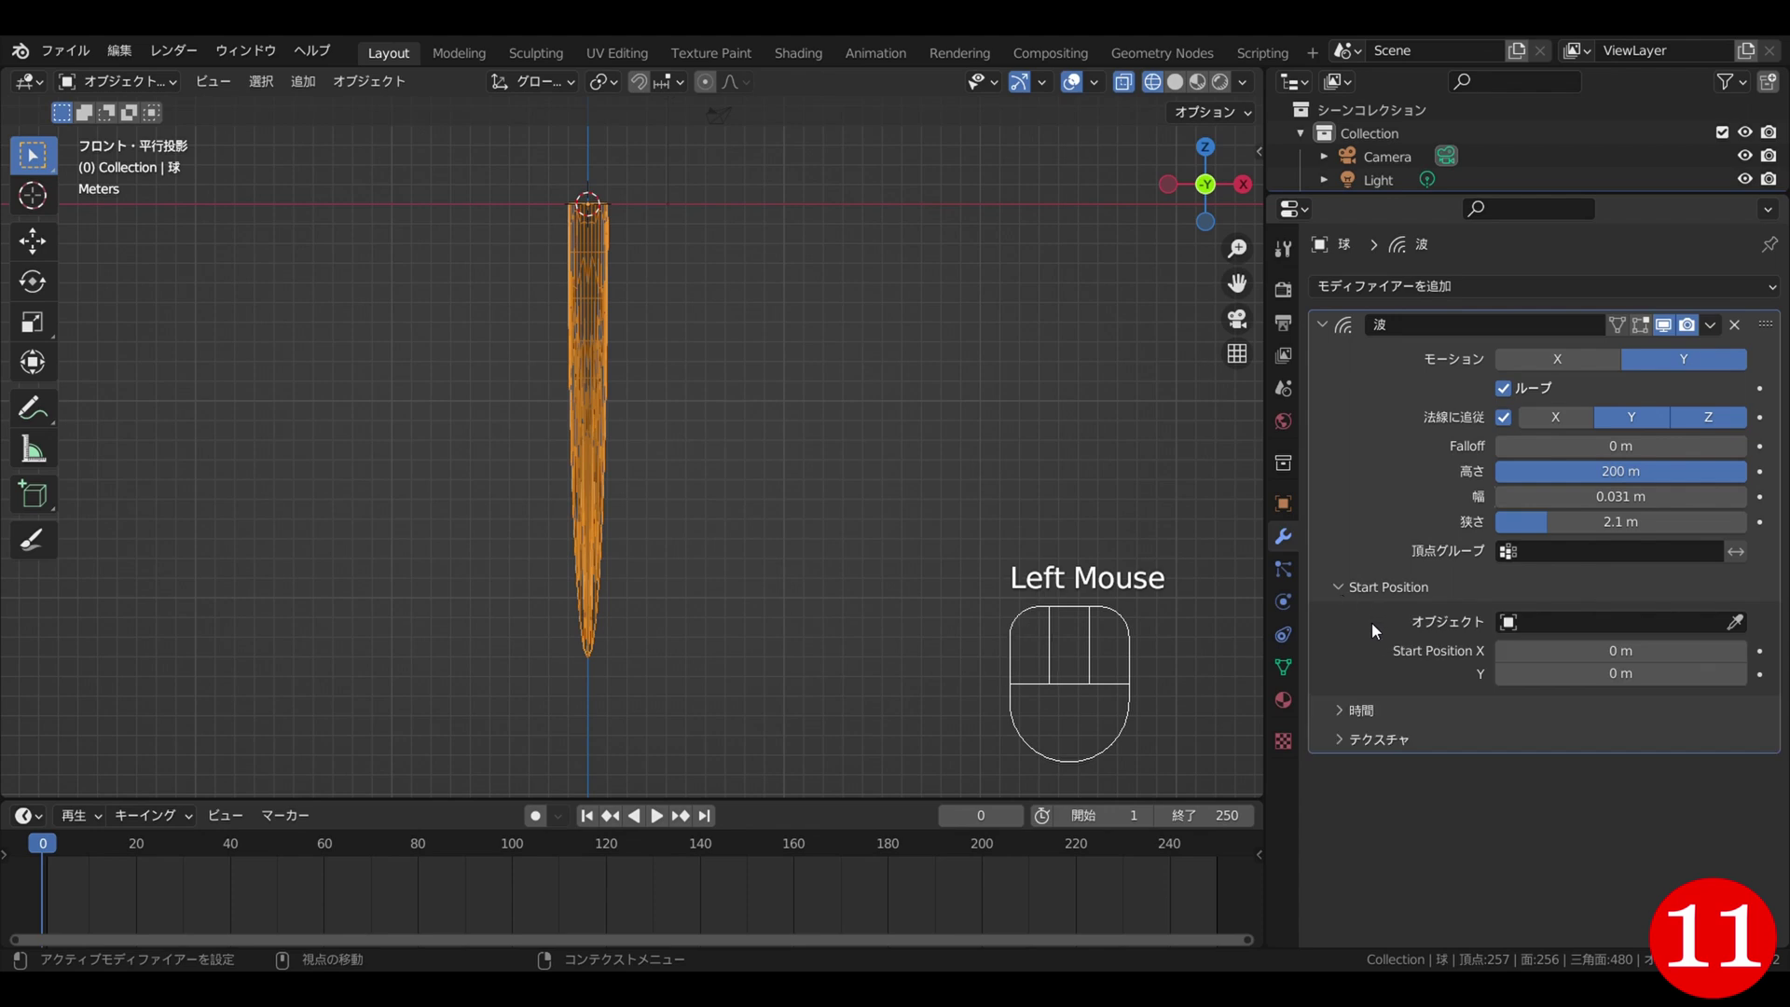